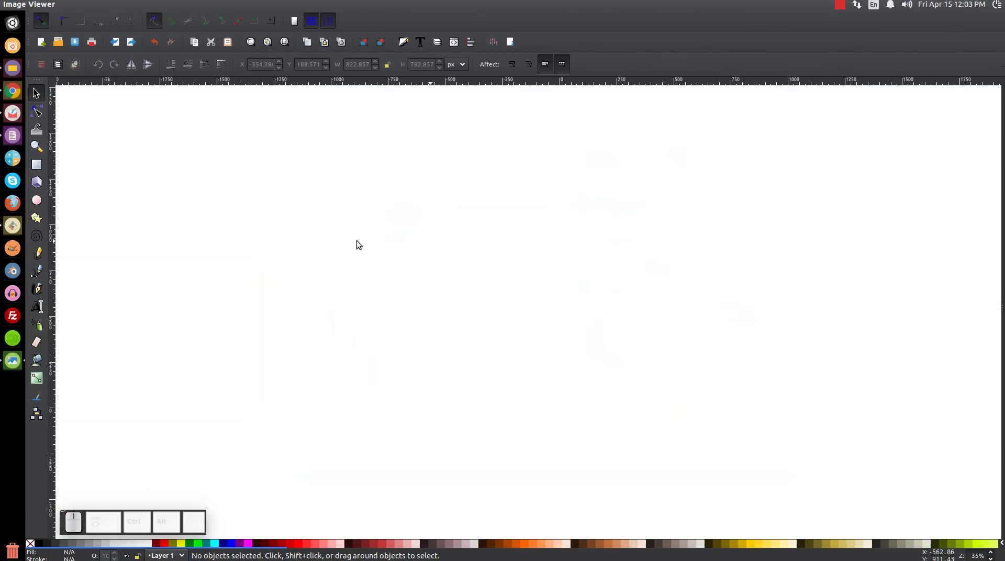
# Step: Start a new blank Inkscape document for the phone illustration
pyautogui.click(362, 243)
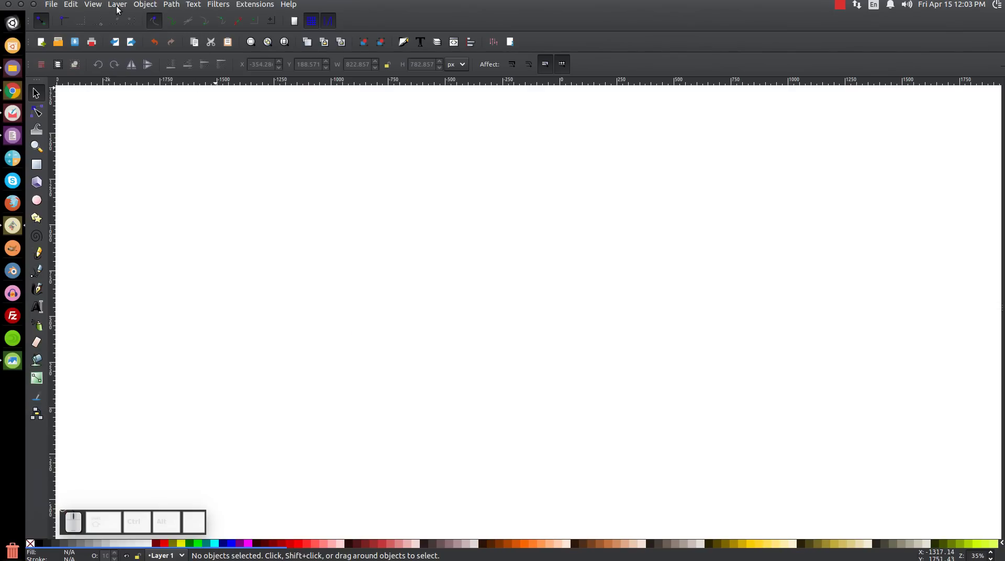
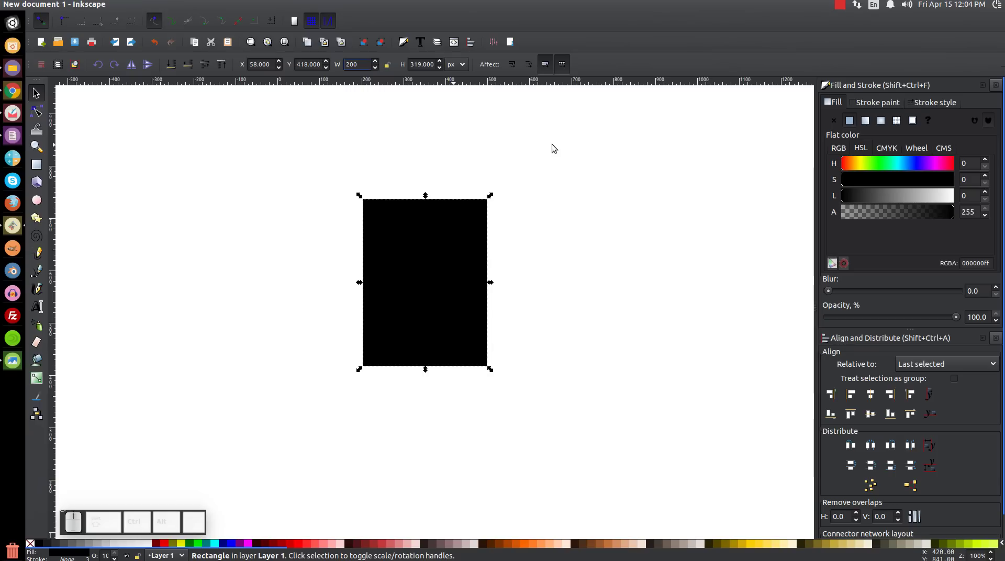
# Step: Size the rounded phone body rectangle to 200 by 415 px and place it near the page centre
pyautogui.press('Tab')
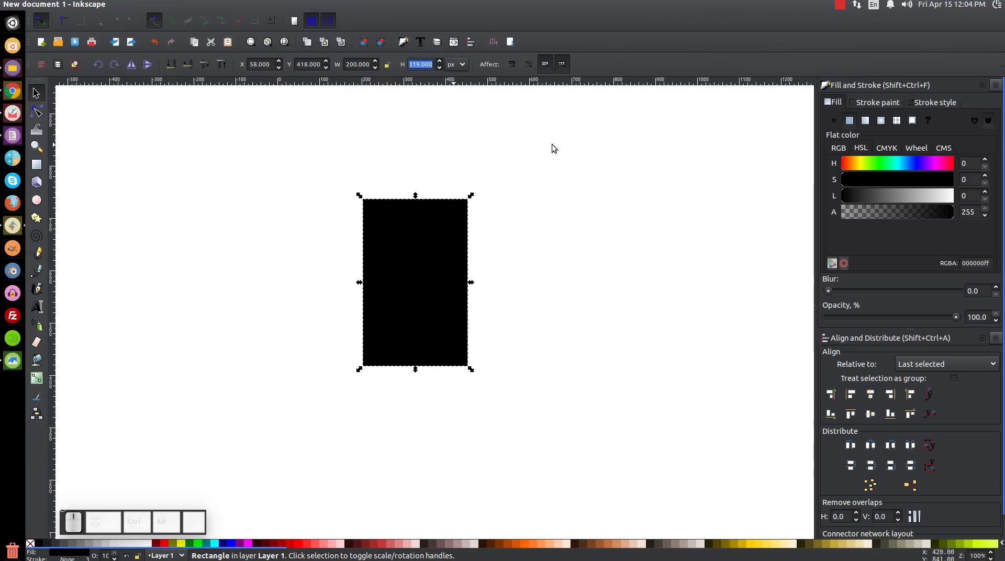
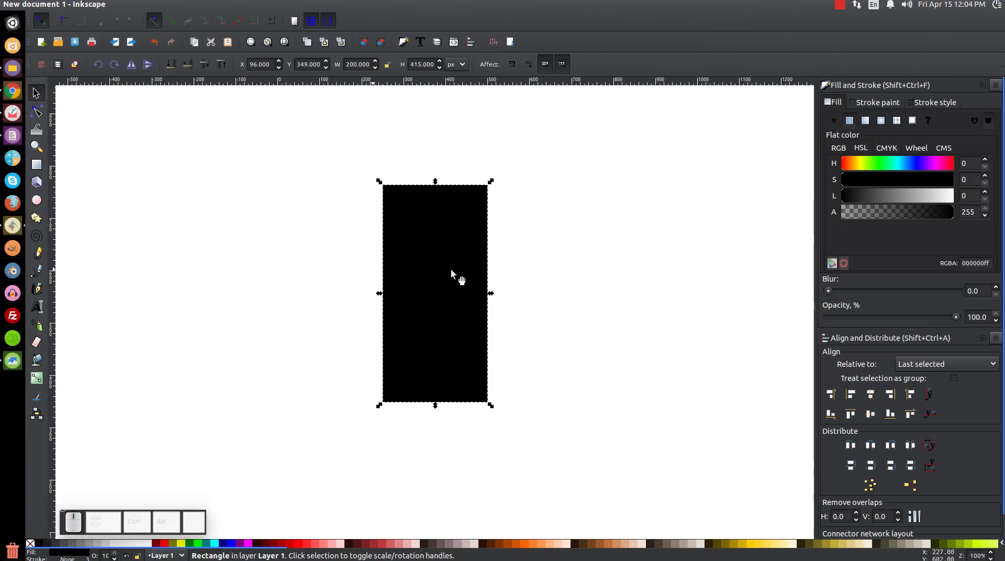
pyautogui.click(458, 276)
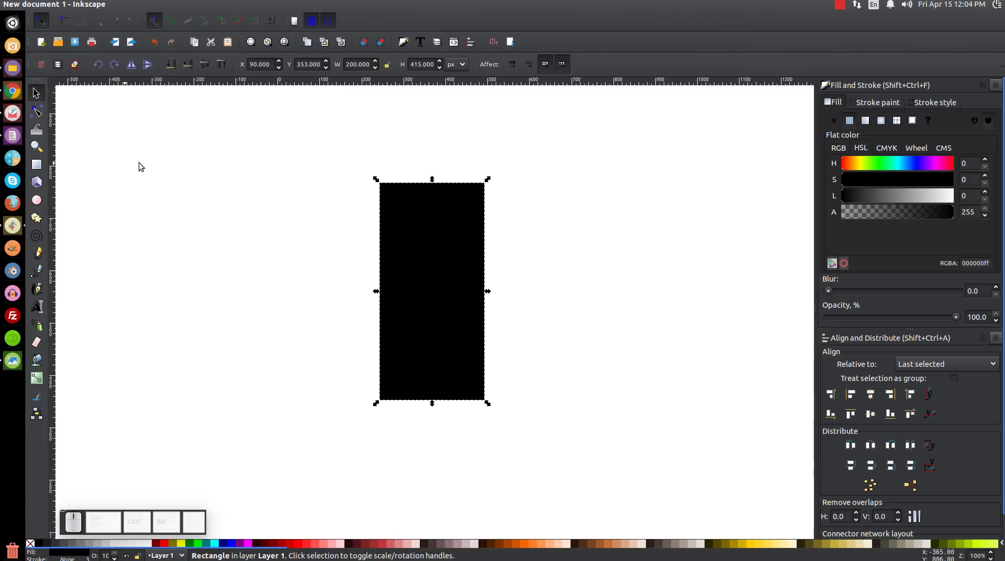
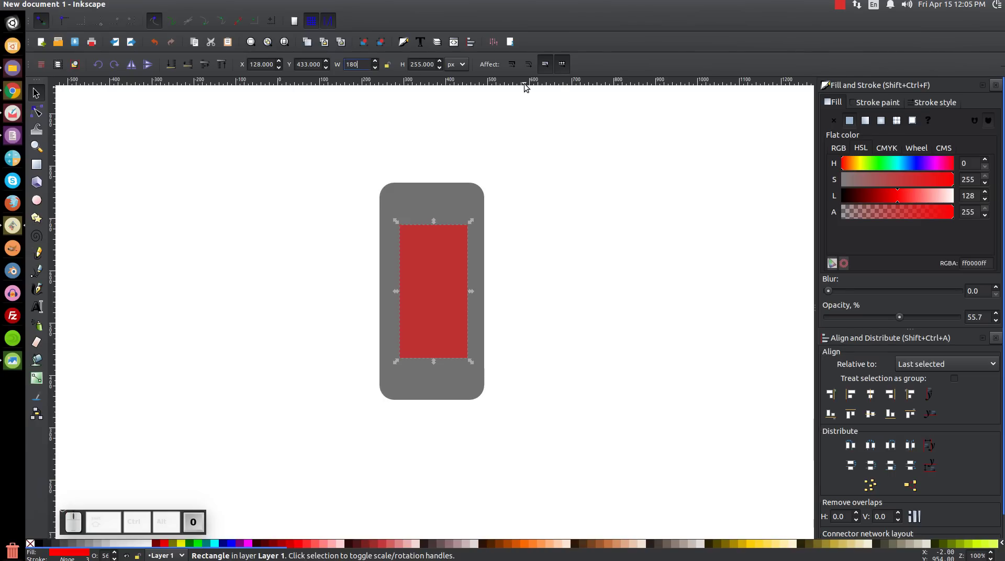
# Step: Size the red screen to 180 by 320 px and centre it on both axes within the body
pyautogui.press('Tab')
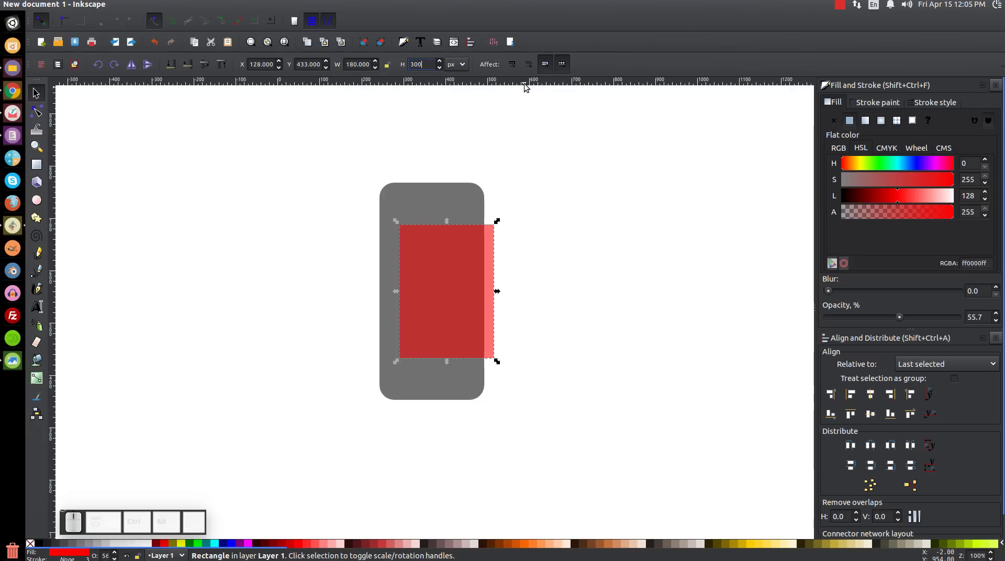
pyautogui.press('Return')
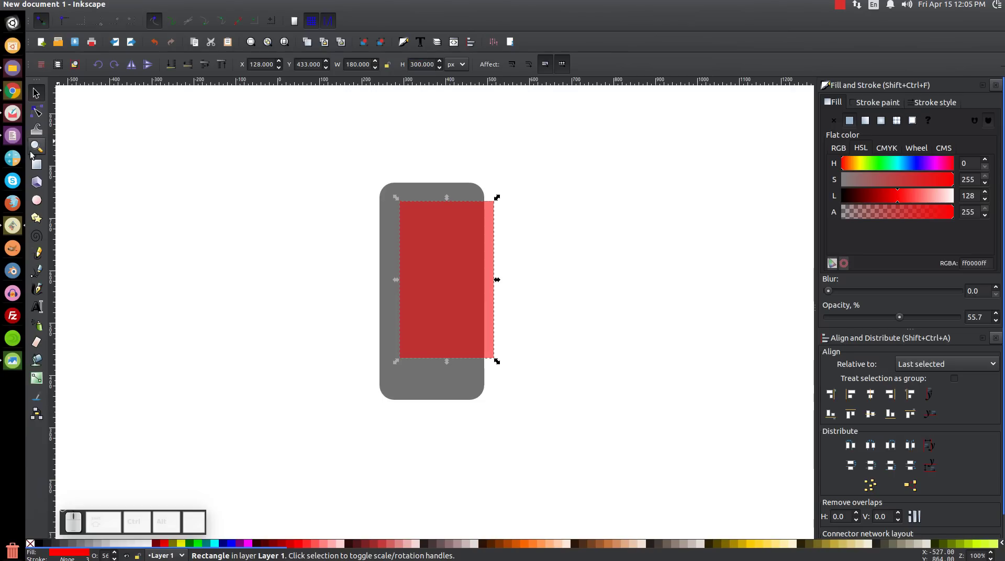
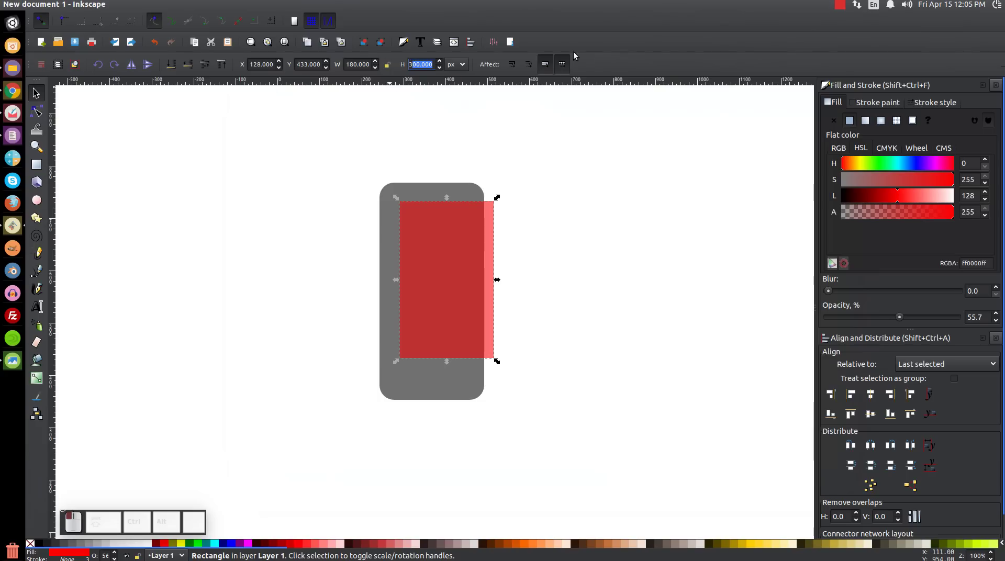
pyautogui.press('Return')
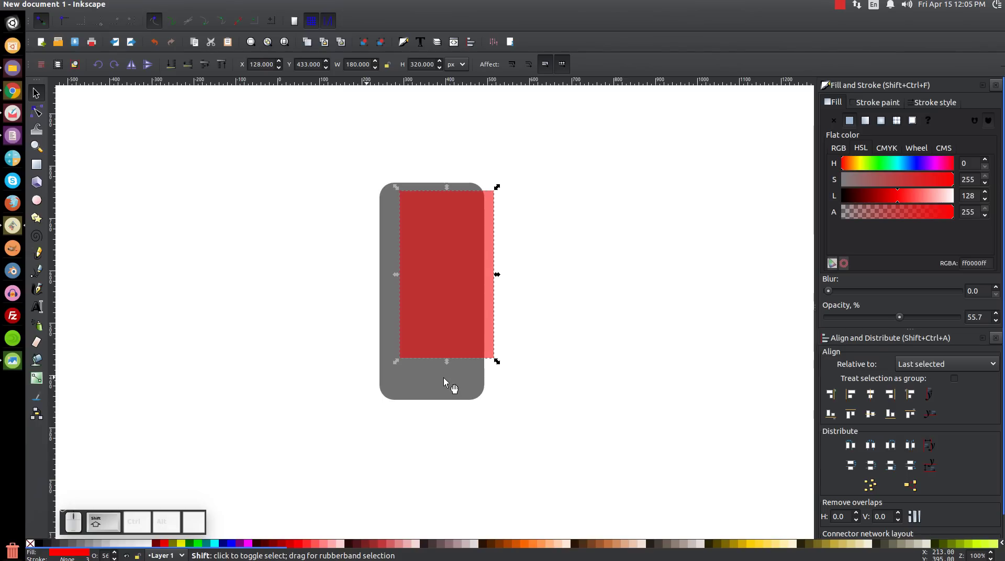
pyautogui.click(451, 385)
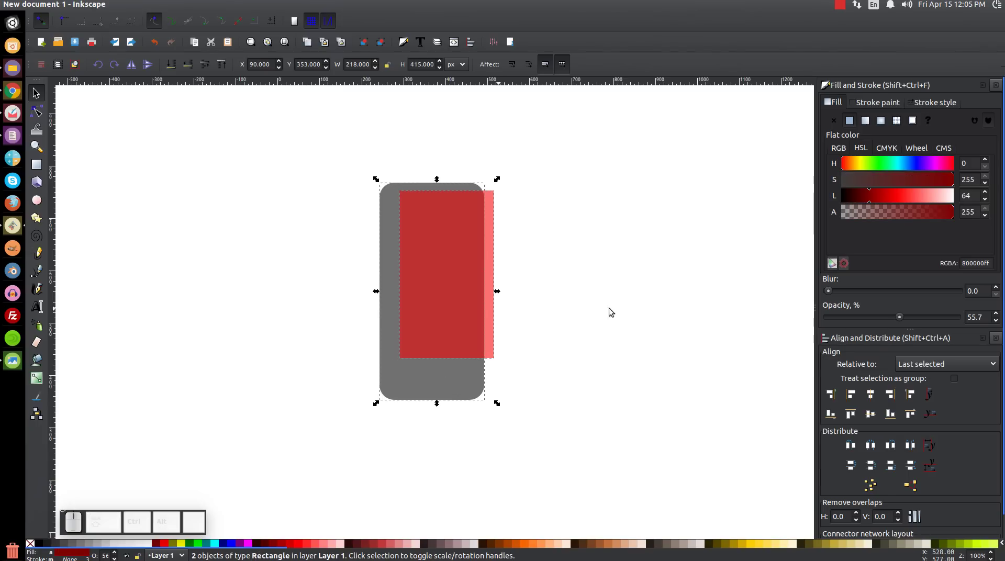
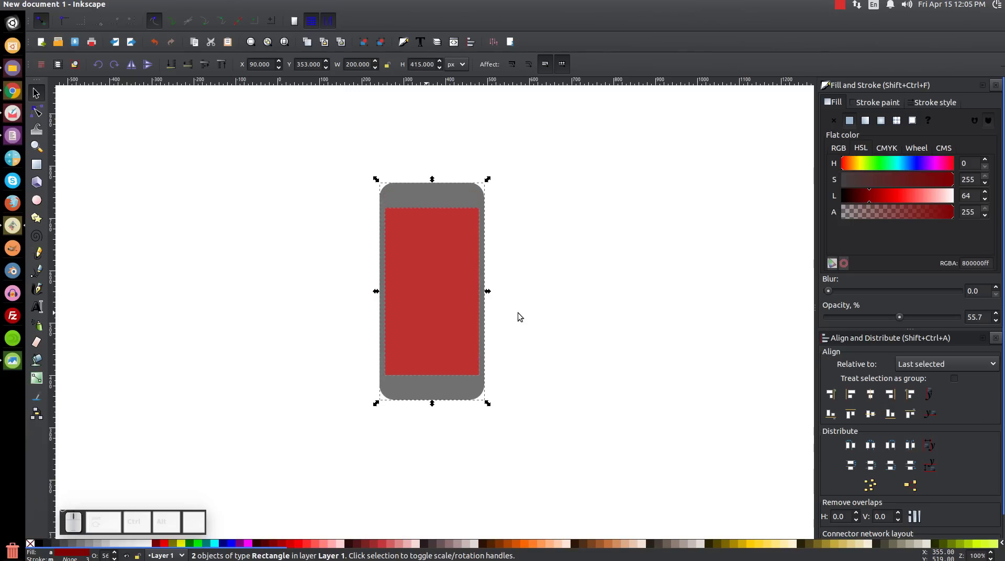
pyautogui.click(638, 247)
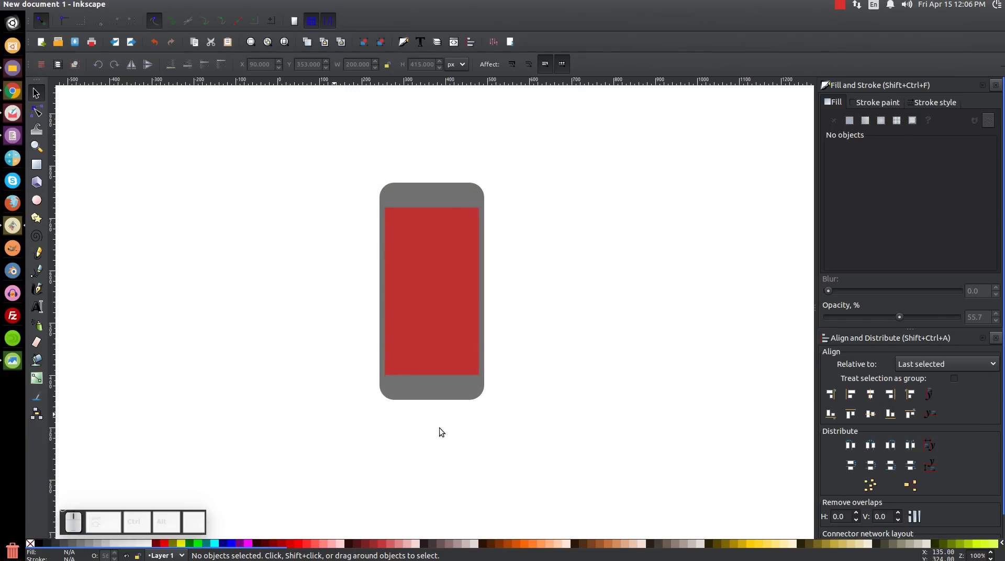
# Step: Zoom into the top of the phone and select the red screen rectangle for stroking
pyautogui.press('=')
pyautogui.press('-')
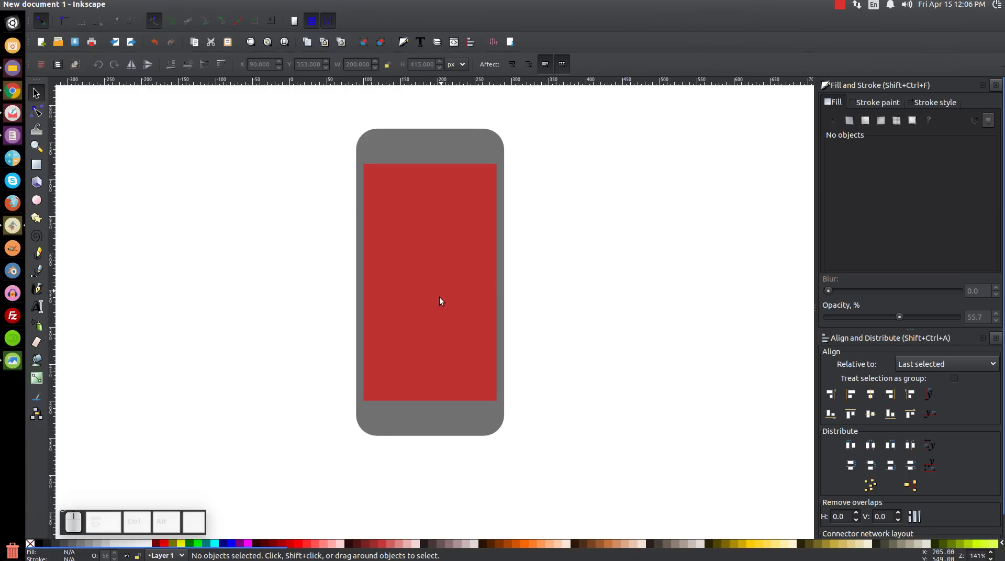
pyautogui.scroll(3)
pyautogui.click(497, 161)
pyautogui.click(508, 175)
pyautogui.click(512, 216)
pyautogui.moveTo(552, 456); pyautogui.dragTo(729, 349)
pyautogui.click(762, 328)
pyautogui.click(512, 415)
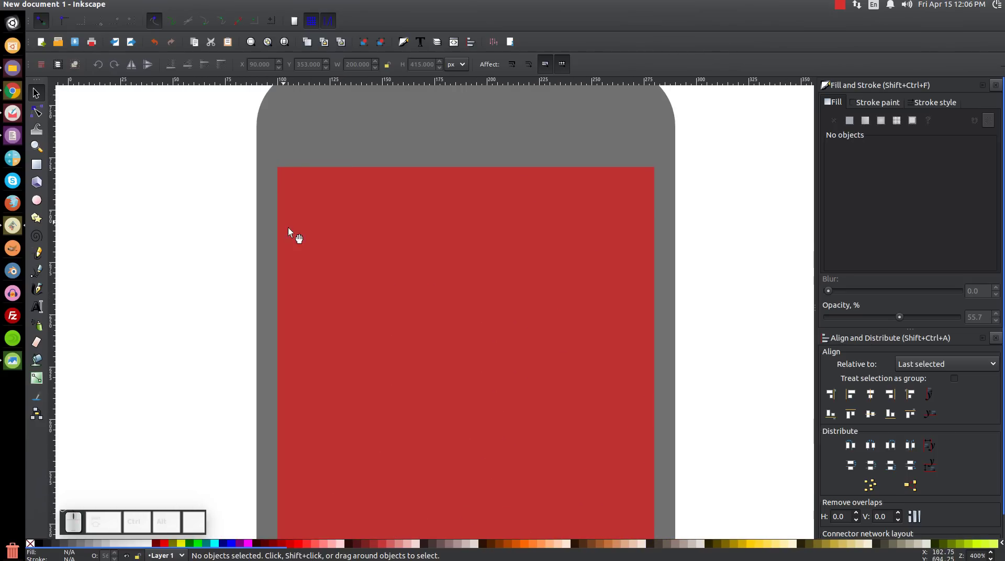
pyautogui.click(461, 192)
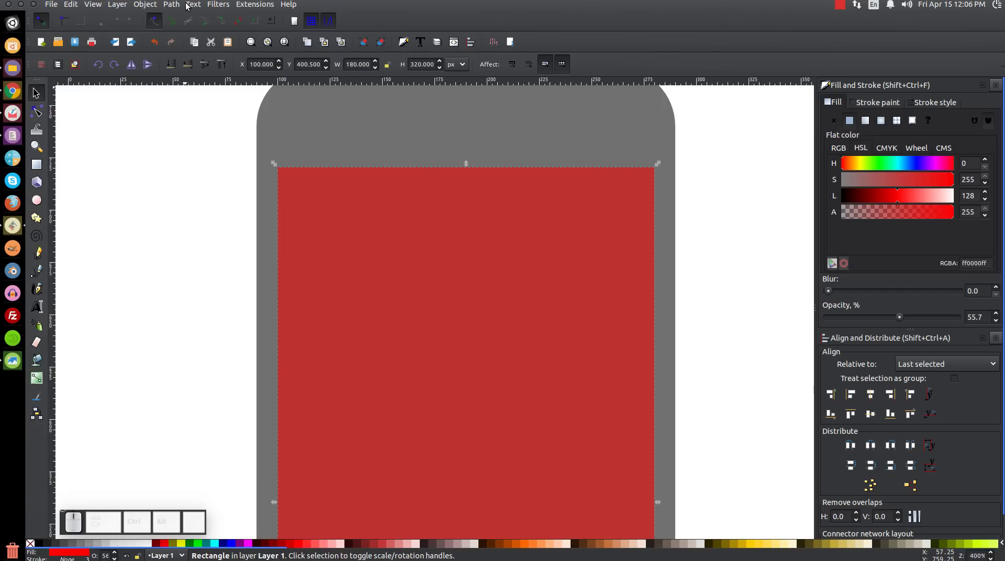
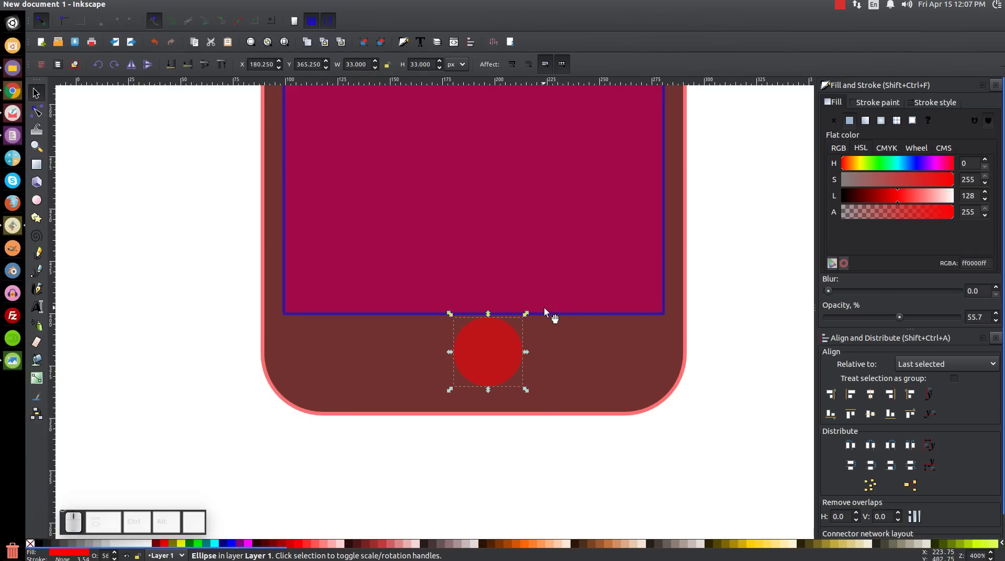
# Step: Select the 33 px home-button circle together with the body to centre it horizontally
pyautogui.click(667, 352)
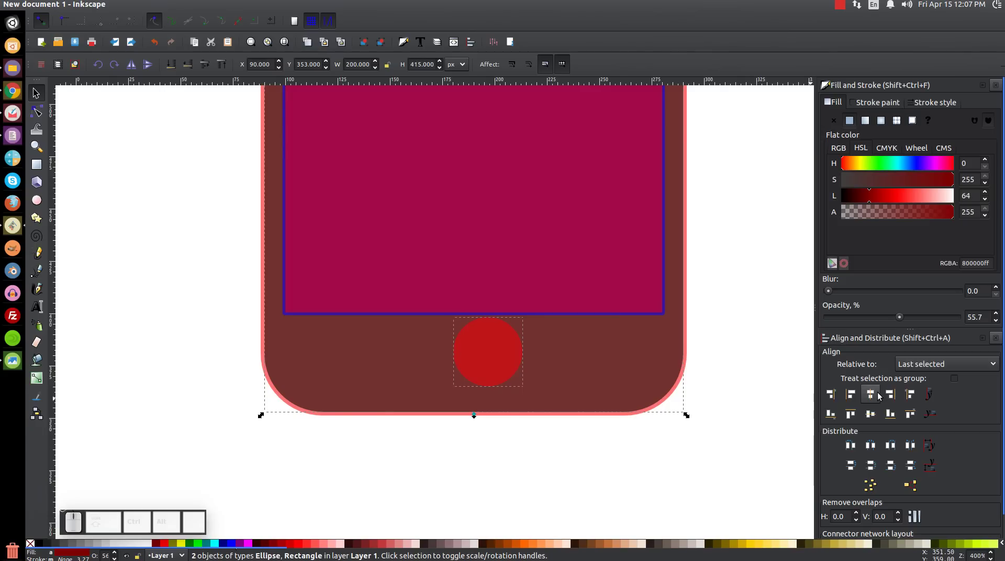
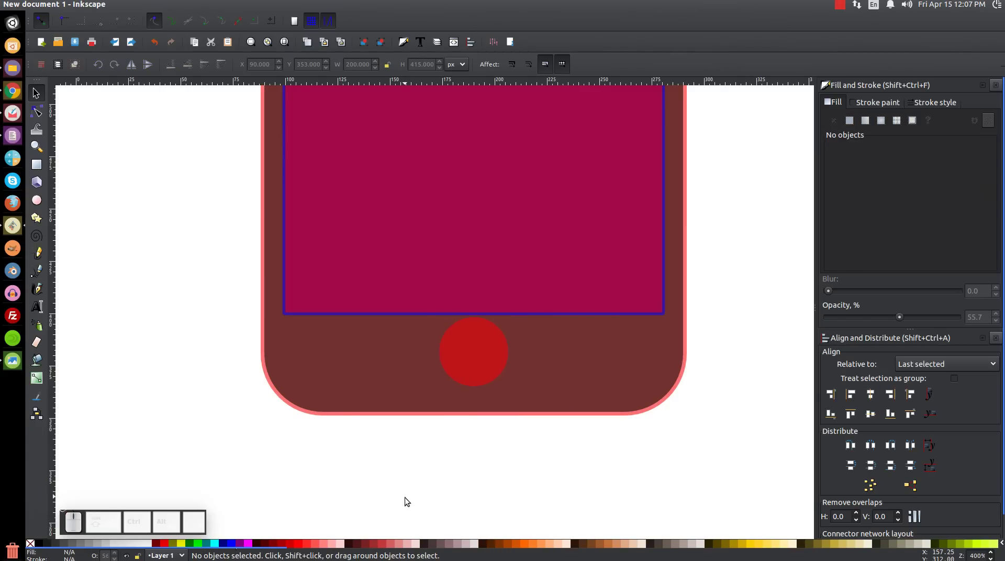
# Step: Move the home button circle slightly lower beneath the screen and duplicate it
pyautogui.click(510, 344)
pyautogui.moveTo(485, 335); pyautogui.dragTo(499, 402)
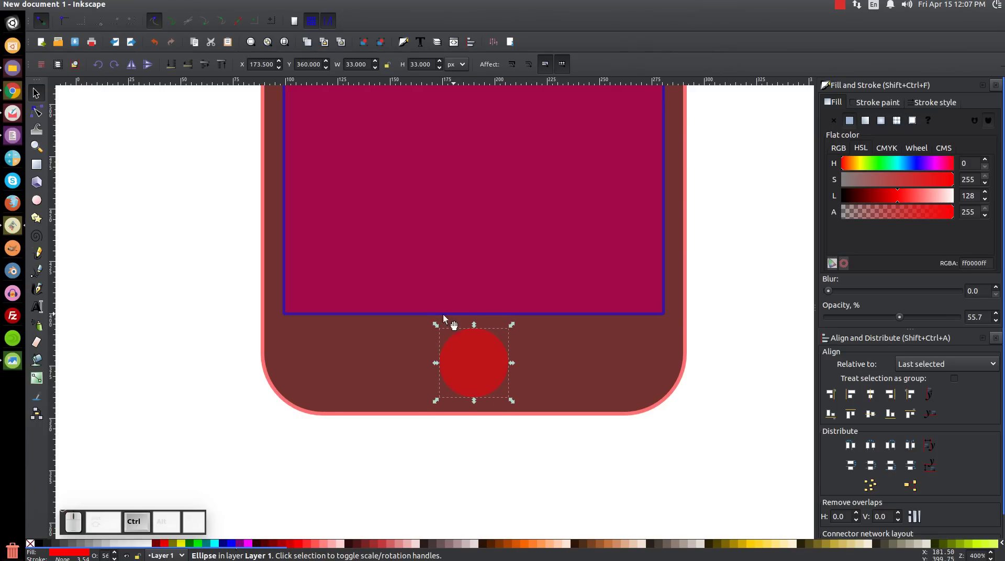
pyautogui.scroll(3)
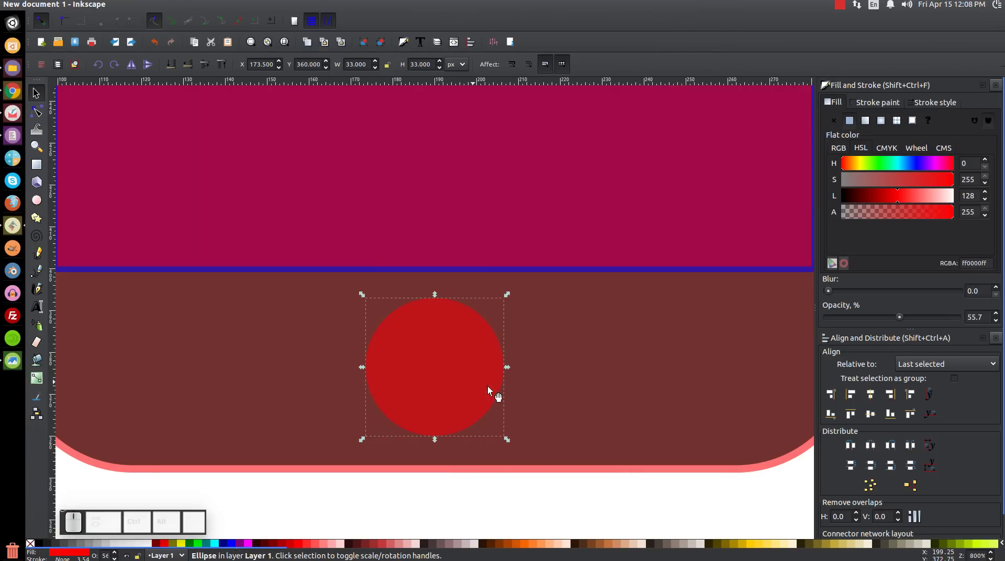
pyautogui.scroll(-3)
pyautogui.click(462, 347)
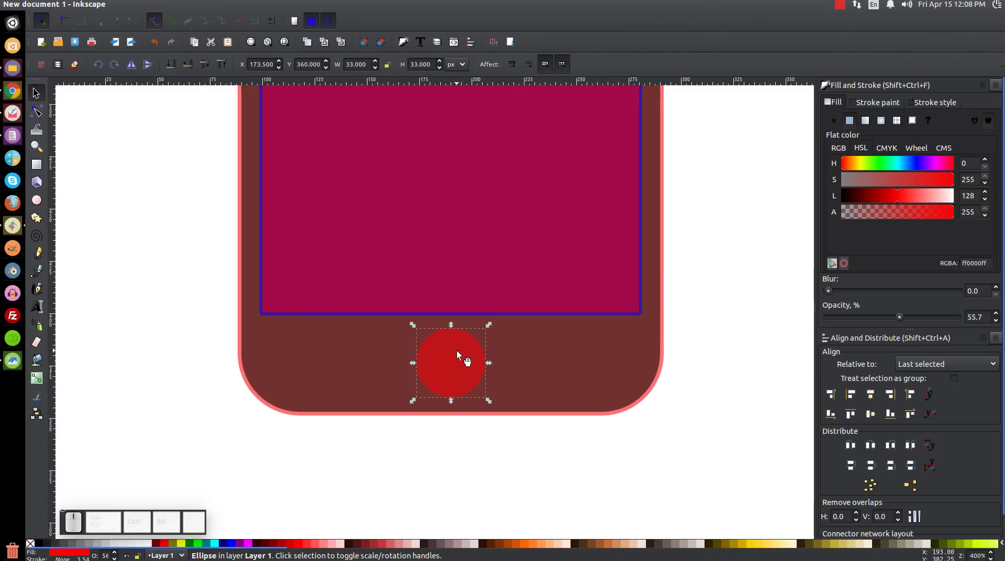
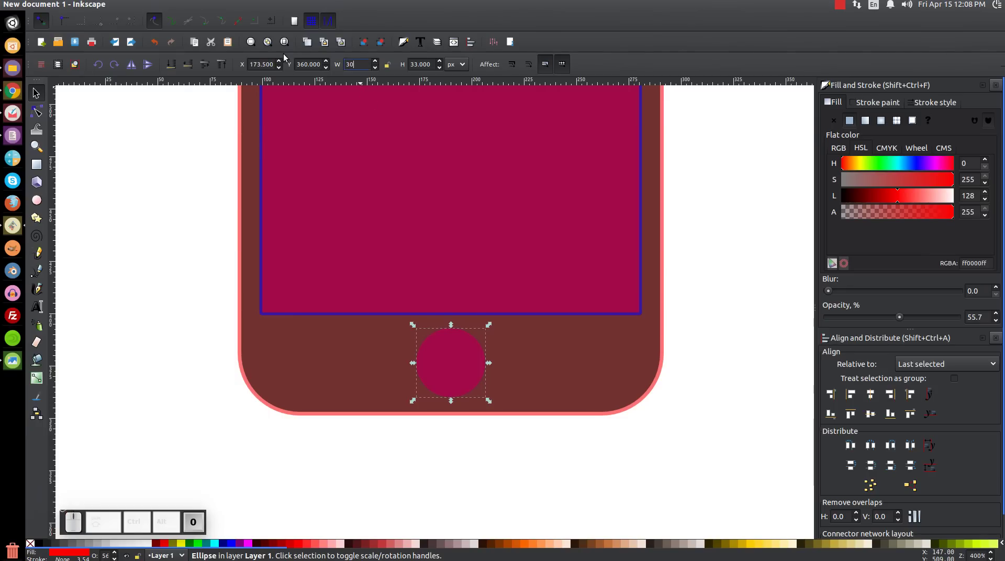
# Step: Size the duplicate to 30 by 30 px and select the outer 33 px circle for the blue rim
pyautogui.press('Tab')
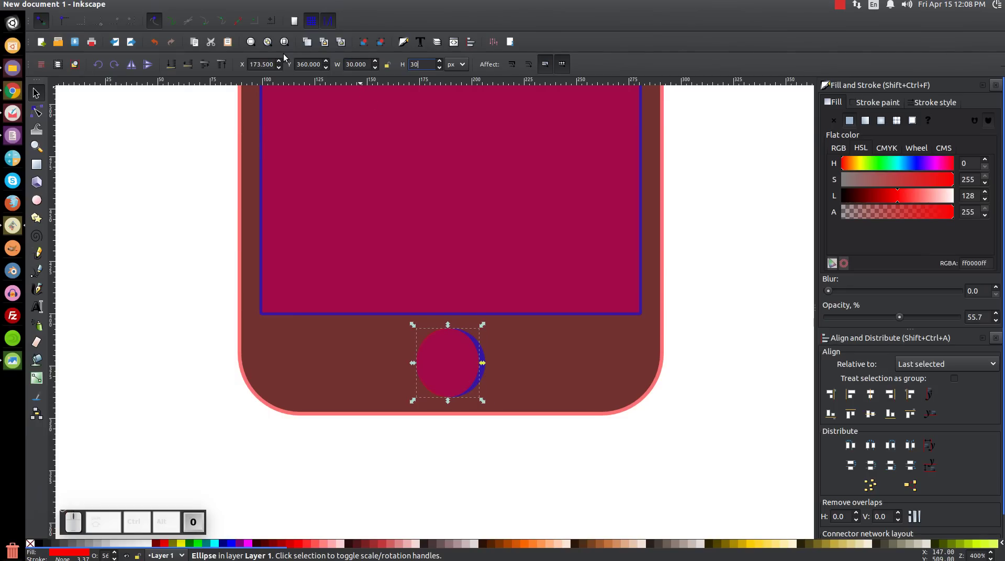
pyautogui.press('Return')
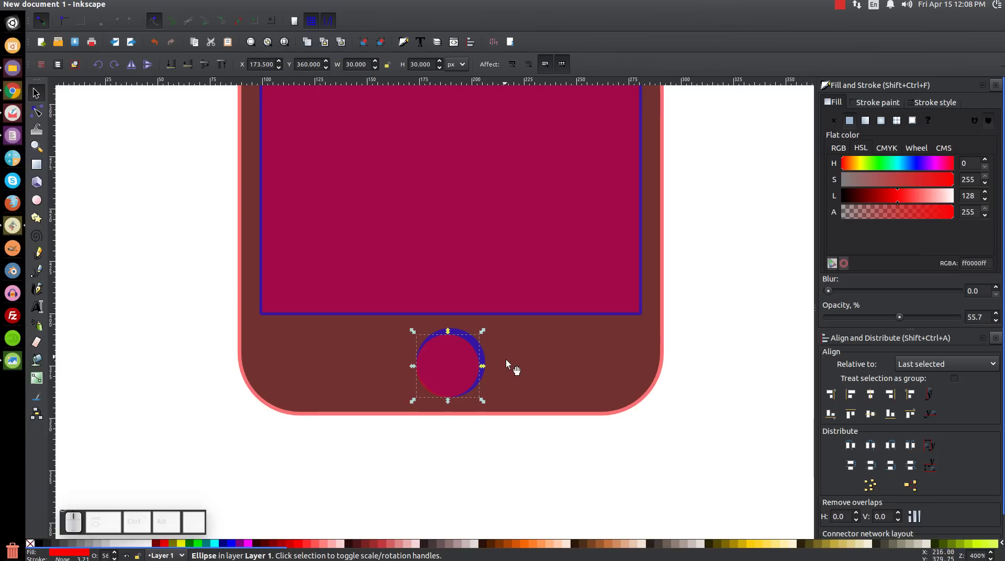
pyautogui.click(466, 334)
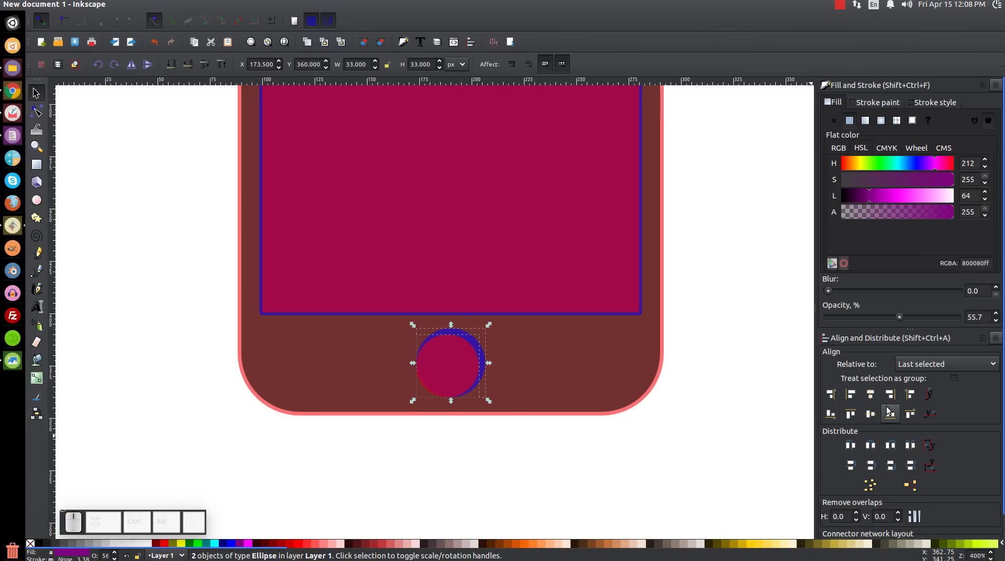
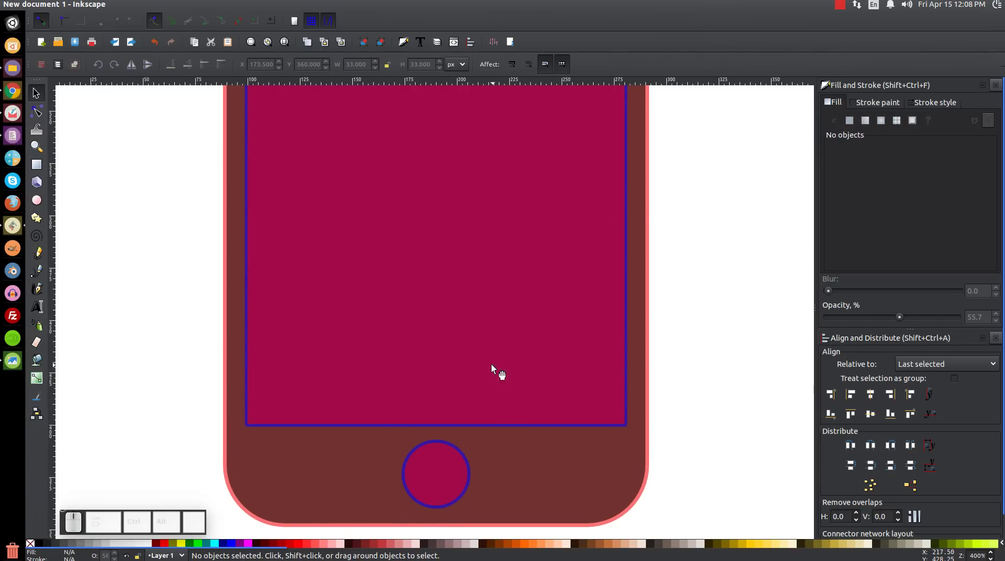
# Step: Pan and zoom to the top of the phone body where the speaker slot will go
pyautogui.middleClick(454, 143)
pyautogui.click(465, 292)
pyautogui.middleClick(530, 153)
pyautogui.click(532, 148)
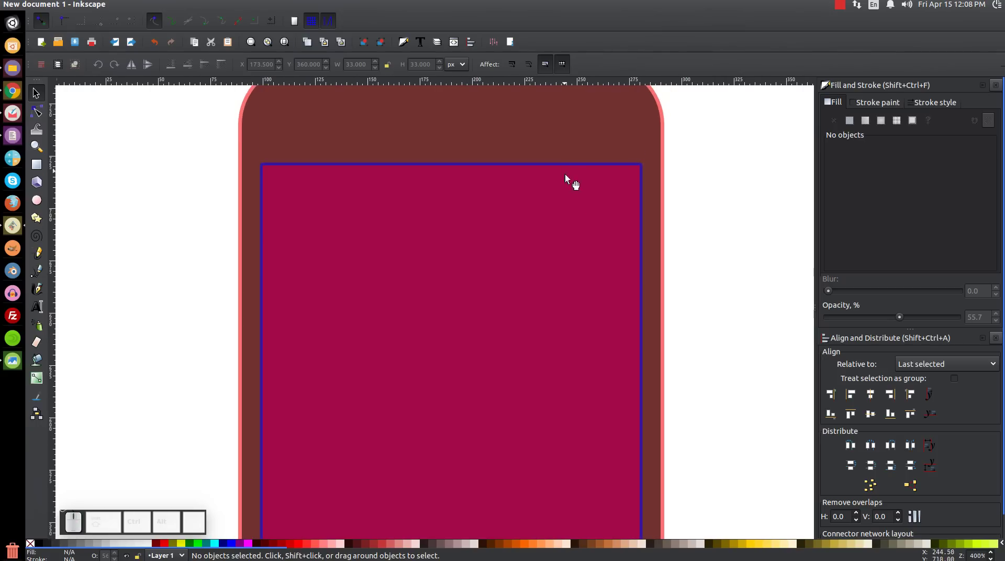
pyautogui.scroll(3)
pyautogui.scroll(3)
pyautogui.scroll(-3)
pyautogui.scroll(3)
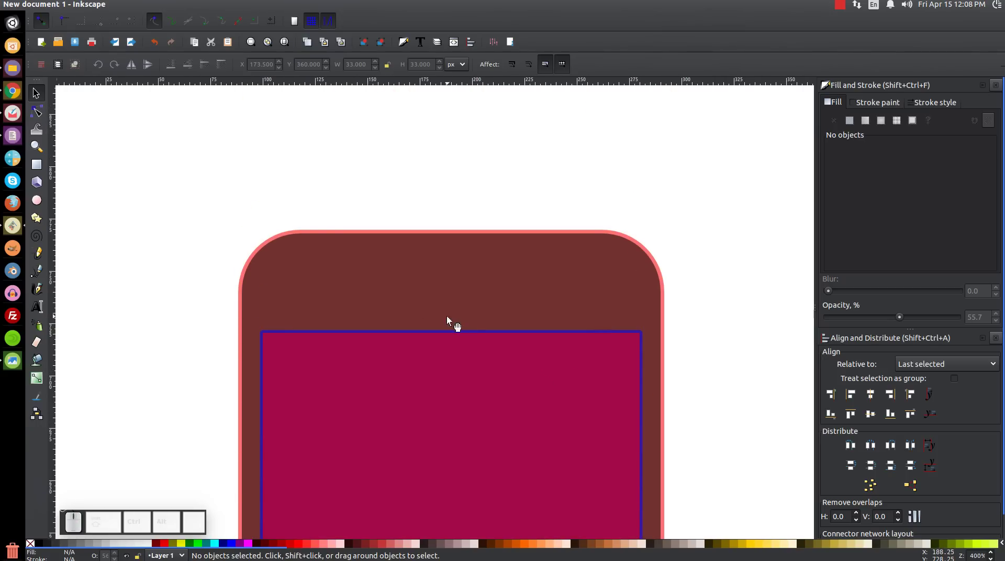
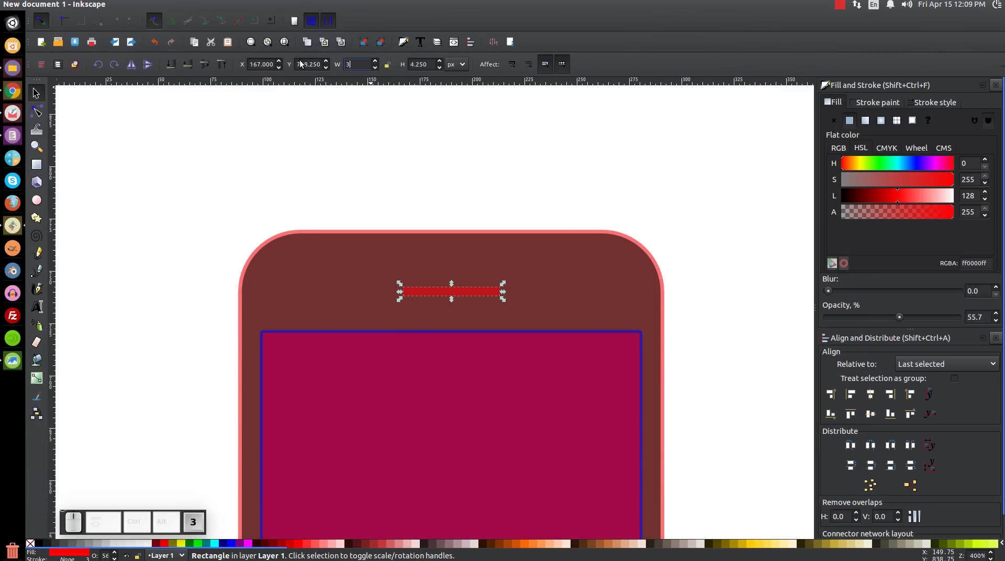
# Step: Size the red speaker slot to 30 by 5 px above the screen
pyautogui.press('Tab')
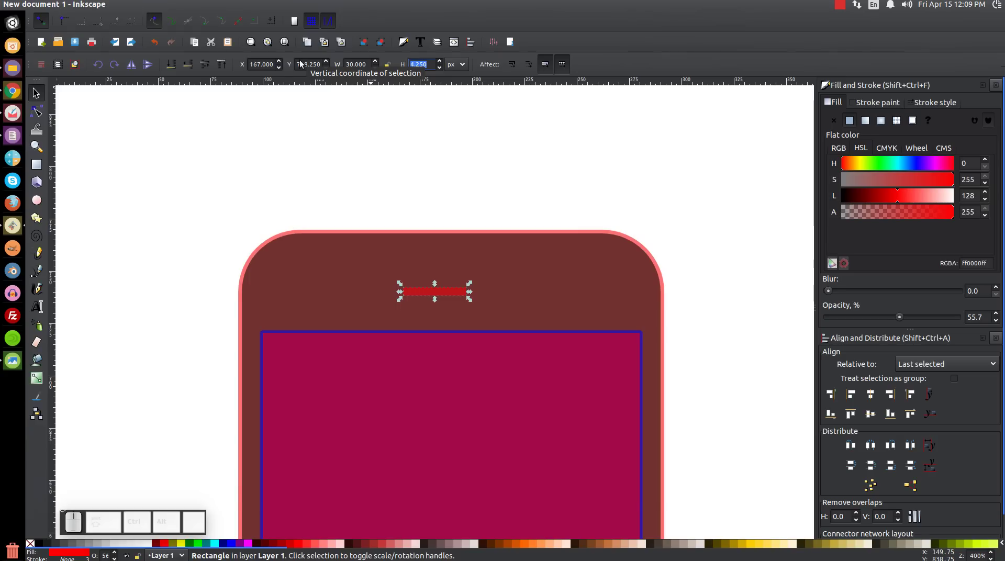
pyautogui.press('5')
pyautogui.press('Return')
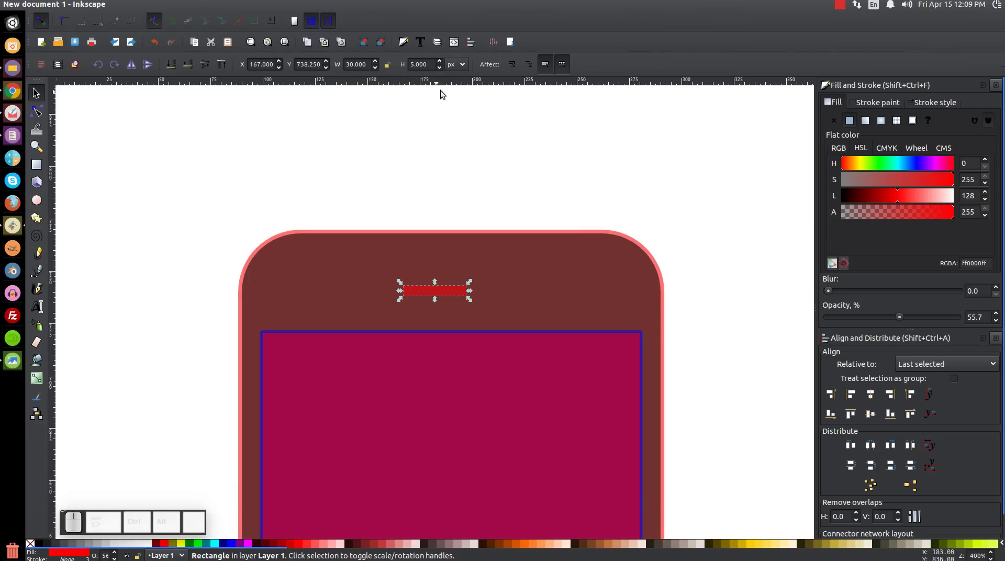
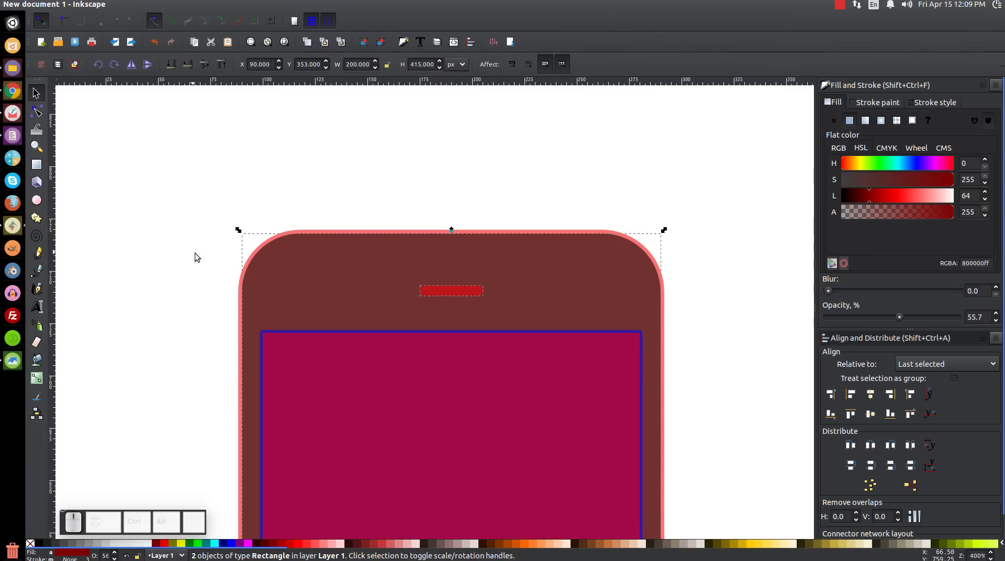
pyautogui.click(633, 180)
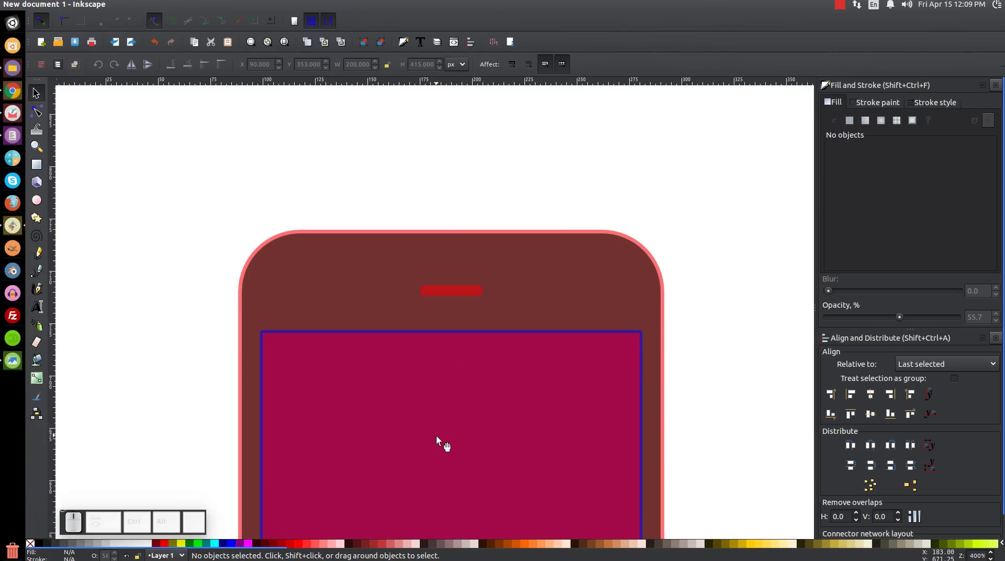
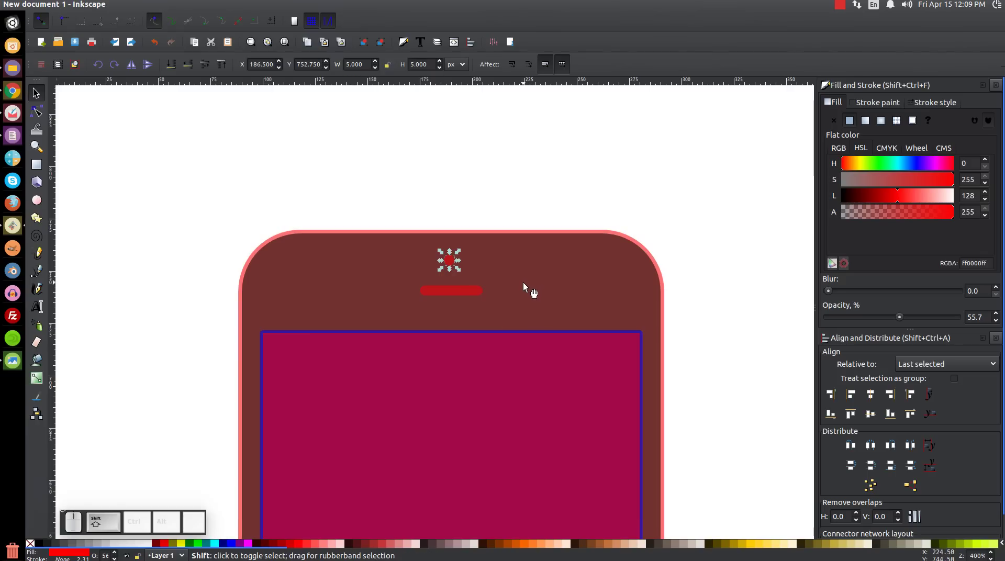
# Step: Centre the camera dot over the slot and size its copy to 8 by 8 px, levelled with the slot
pyautogui.click(453, 294)
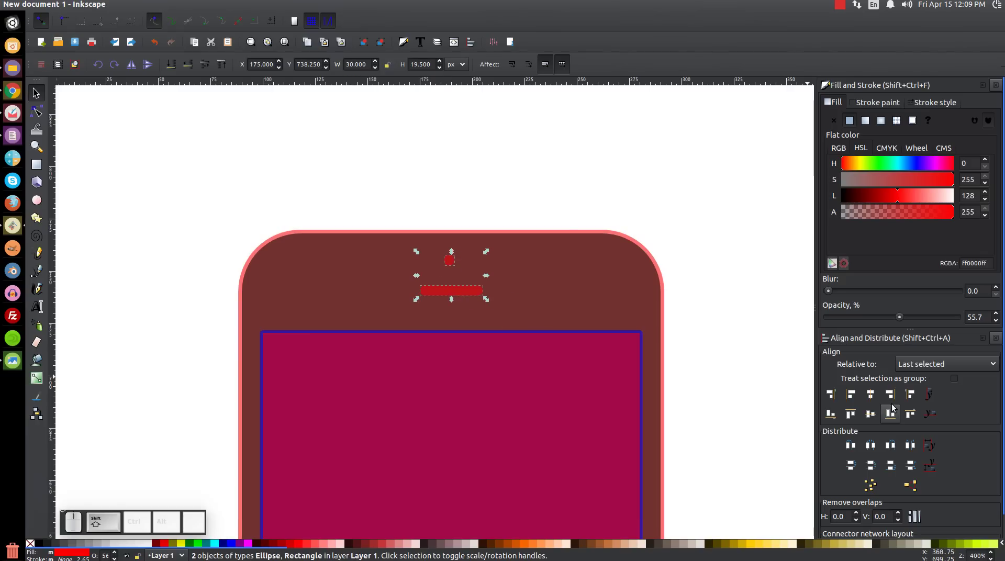
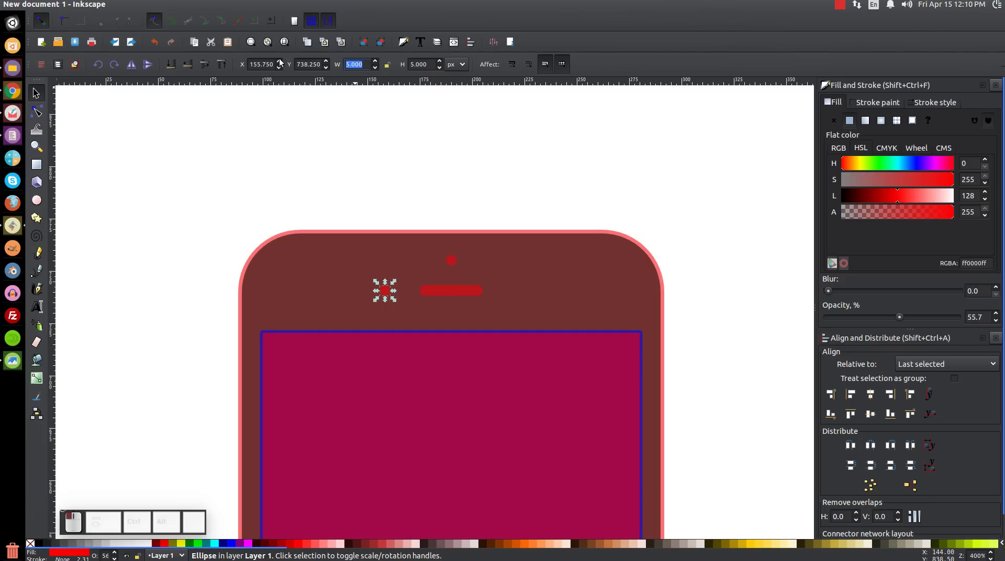
pyautogui.press('8')
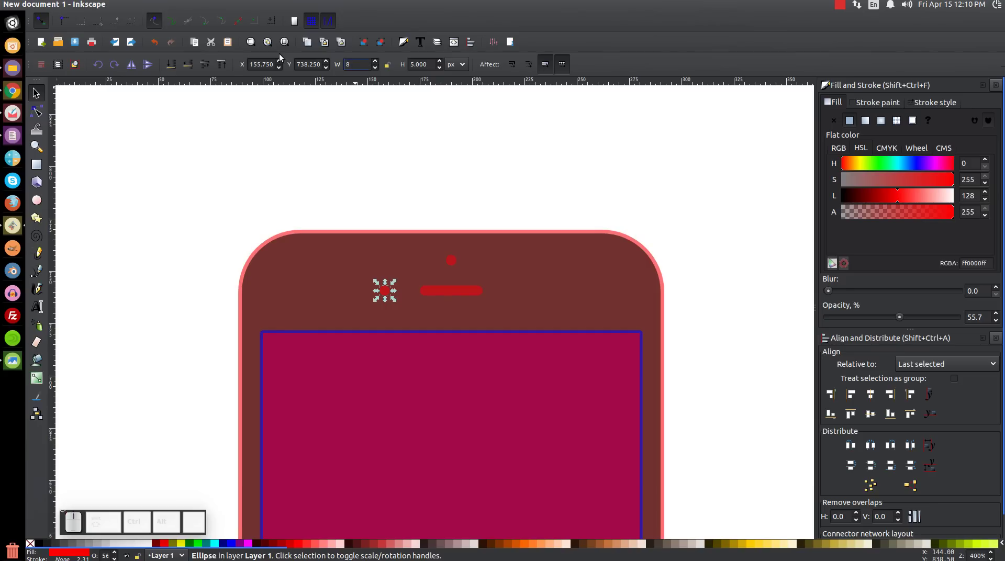
pyautogui.press('Tab')
pyautogui.press('8')
pyautogui.press('Return')
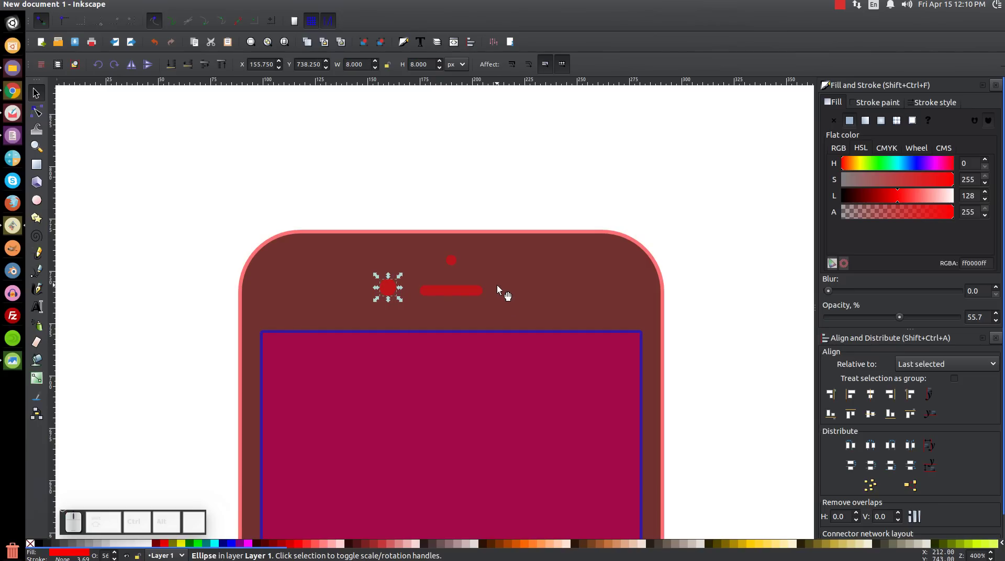
pyautogui.click(472, 297)
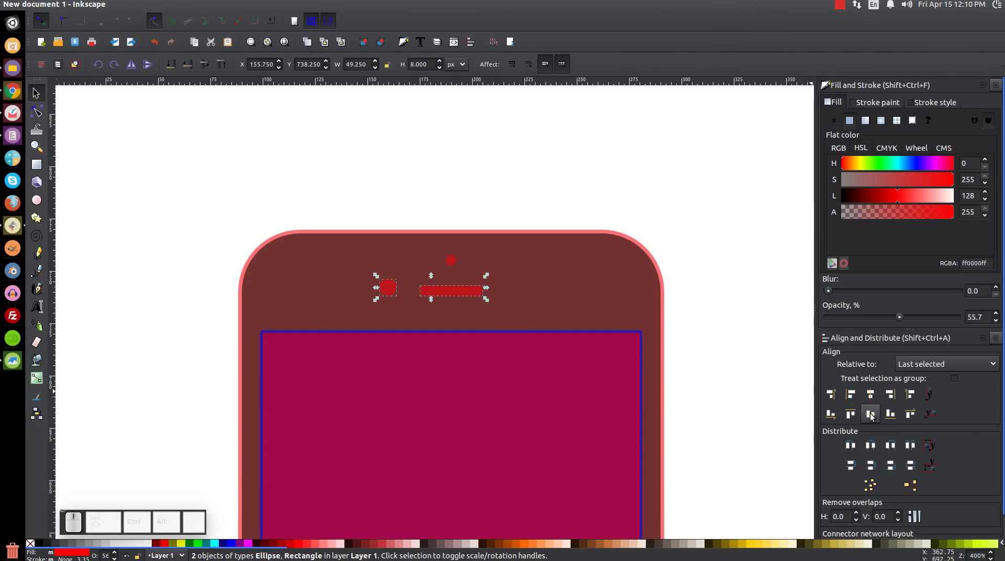
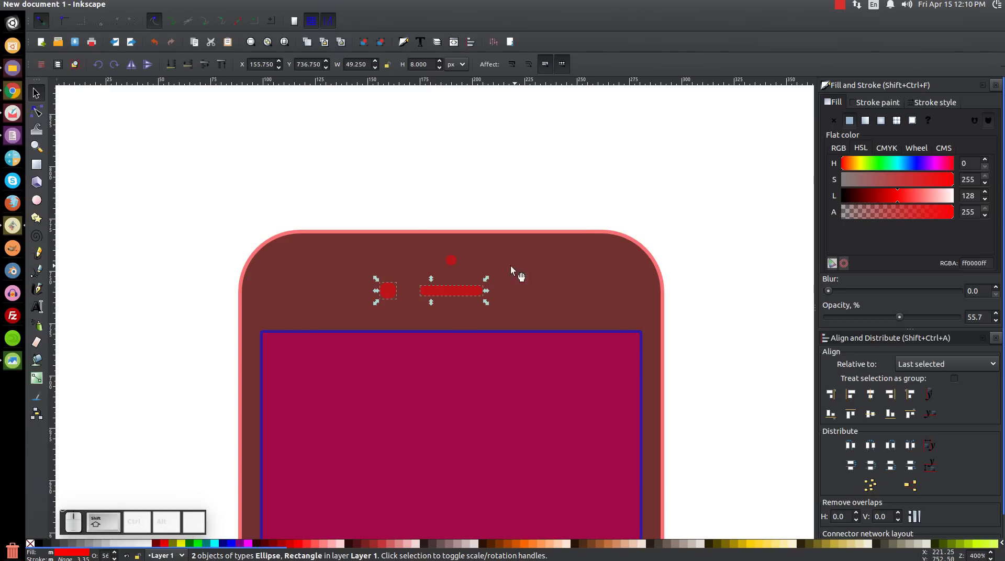
# Step: Colour the slot and both dots blue, then pan toward the phone's left edge
pyautogui.click(459, 266)
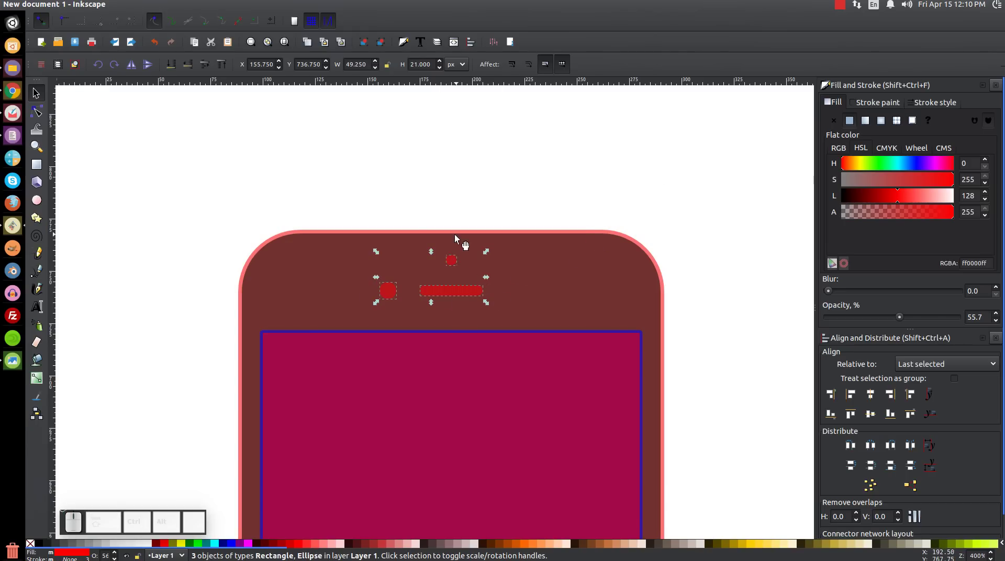
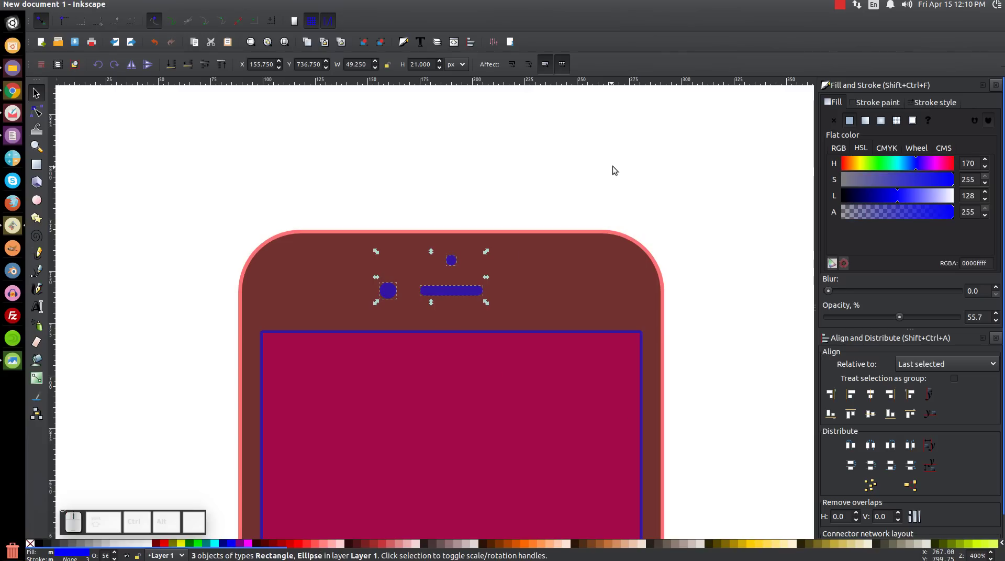
pyautogui.click(662, 158)
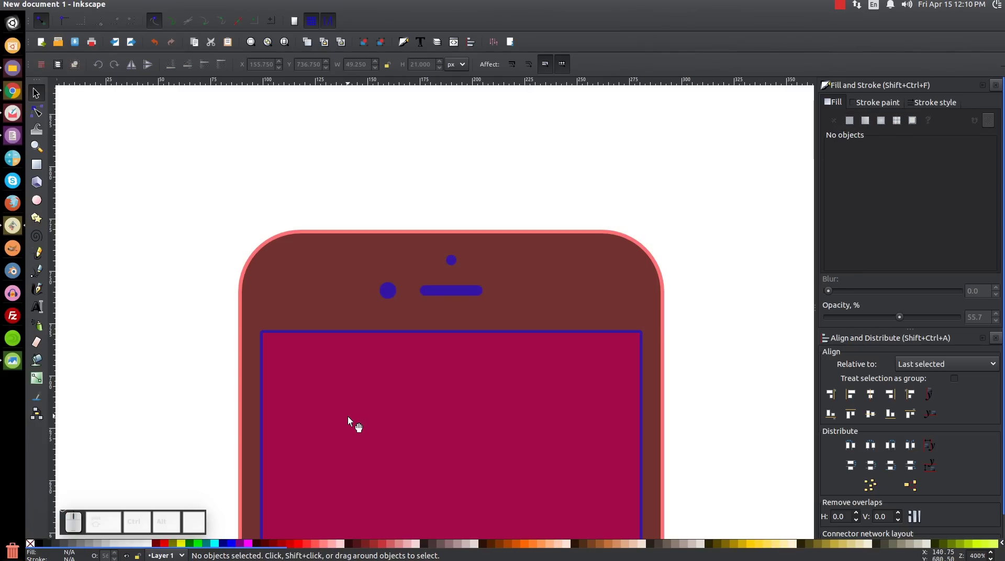
pyautogui.middleClick(357, 421)
pyautogui.click(438, 376)
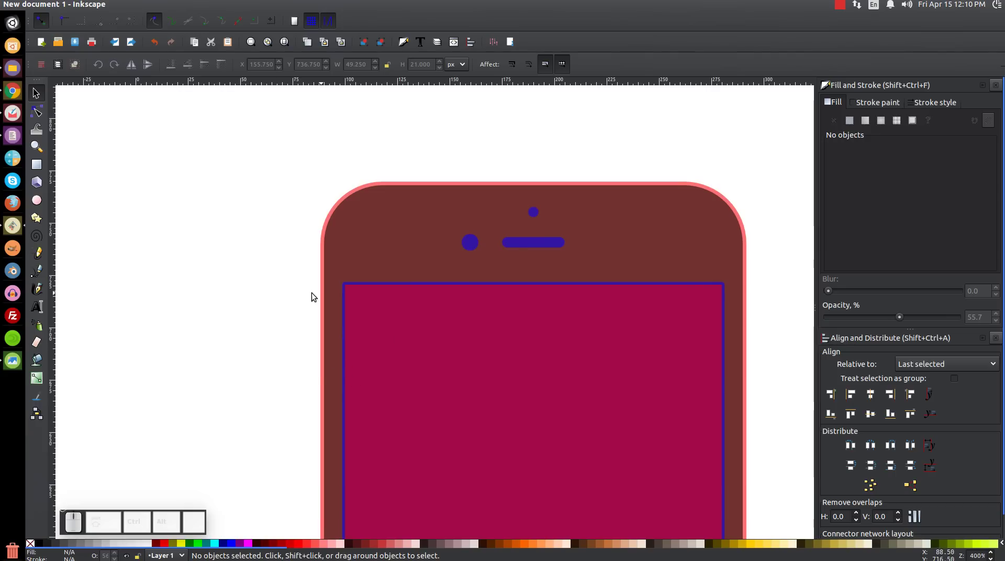
pyautogui.click(391, 360)
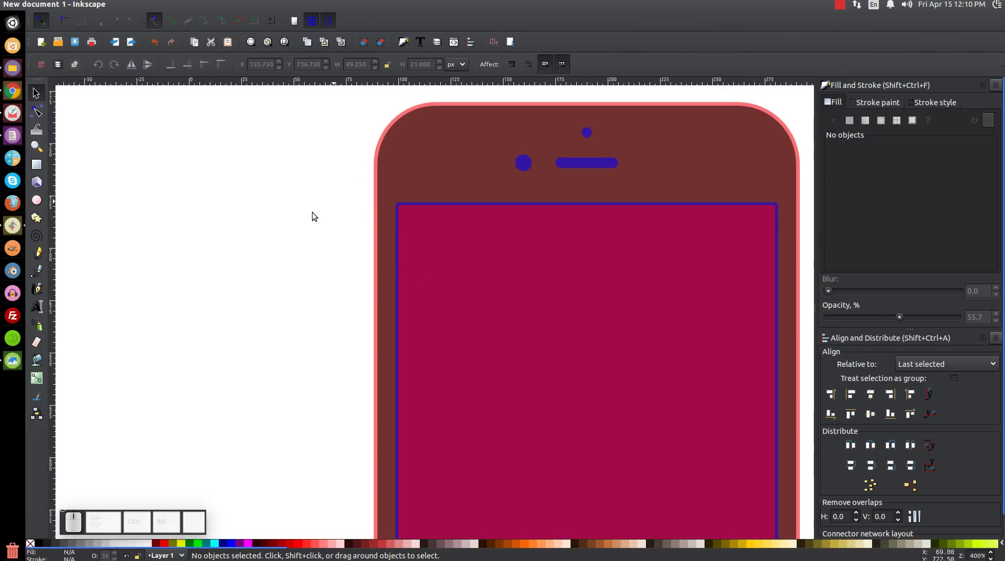
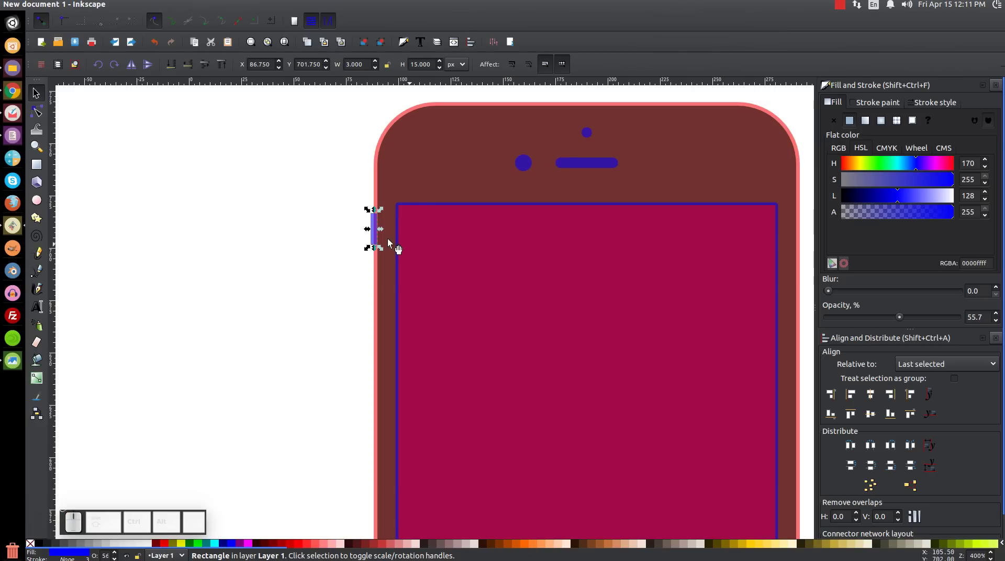
# Step: Position the 3 by 15 px side button on the left edge and top-align it with the screen
pyautogui.scroll(3)
pyautogui.click(444, 150)
pyautogui.scroll(-3)
pyautogui.moveTo(388, 274); pyautogui.dragTo(398, 225)
pyautogui.moveTo(399, 286); pyautogui.dragTo(398, 290)
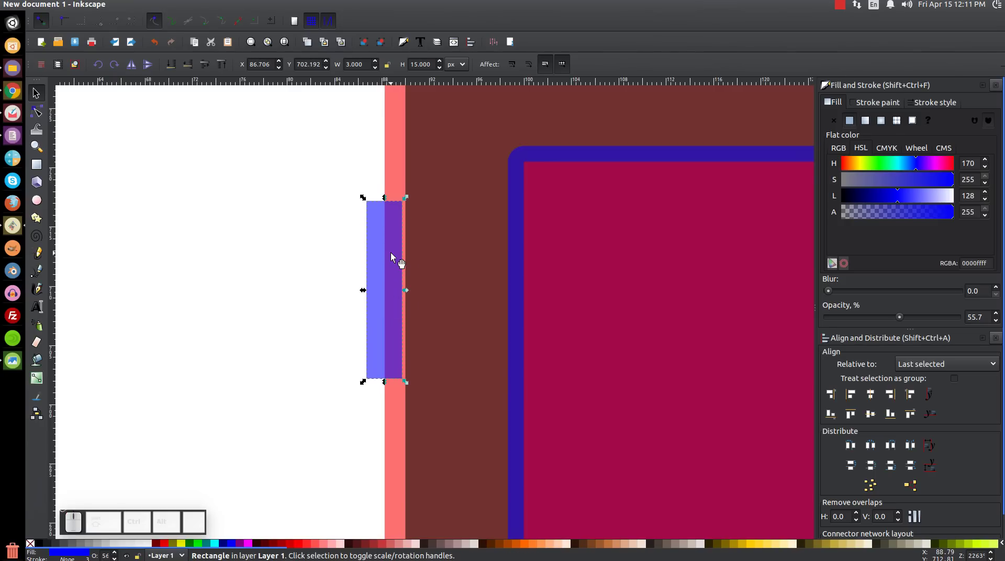
pyautogui.click(637, 201)
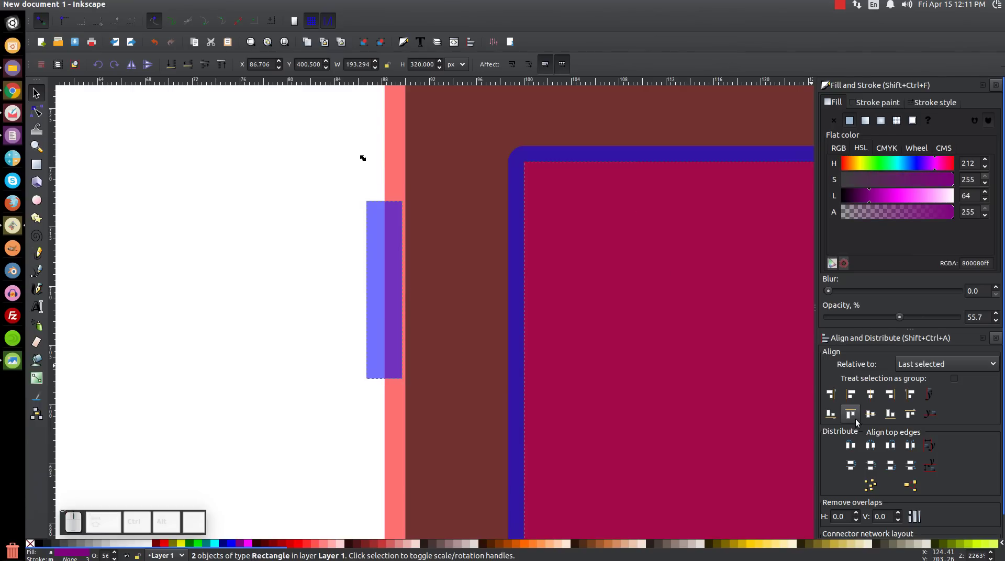
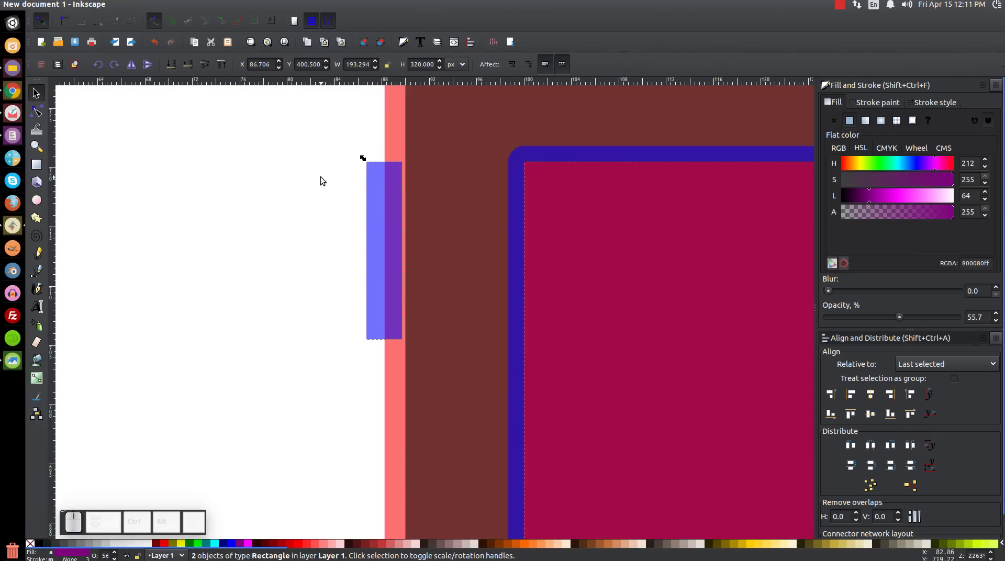
pyautogui.click(335, 180)
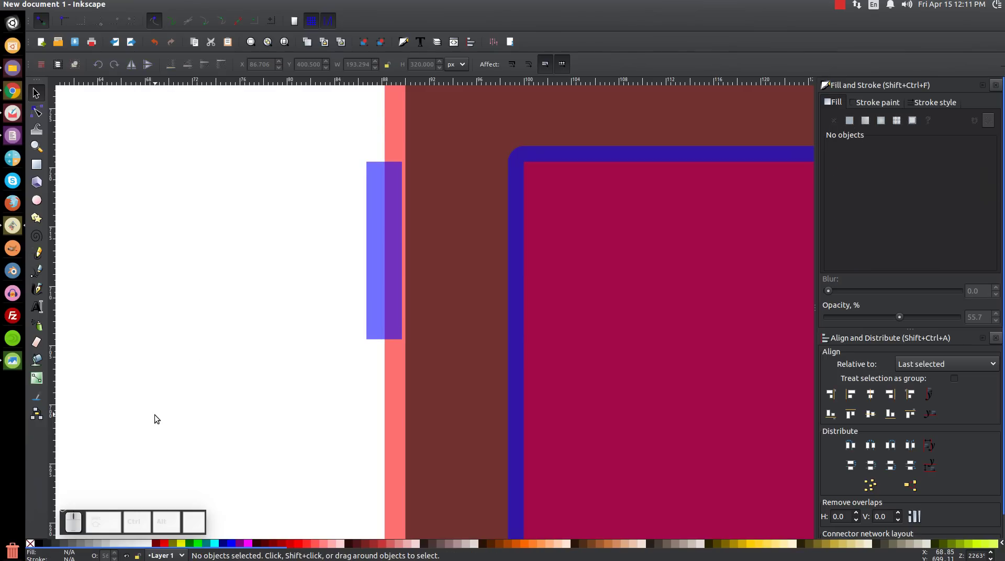
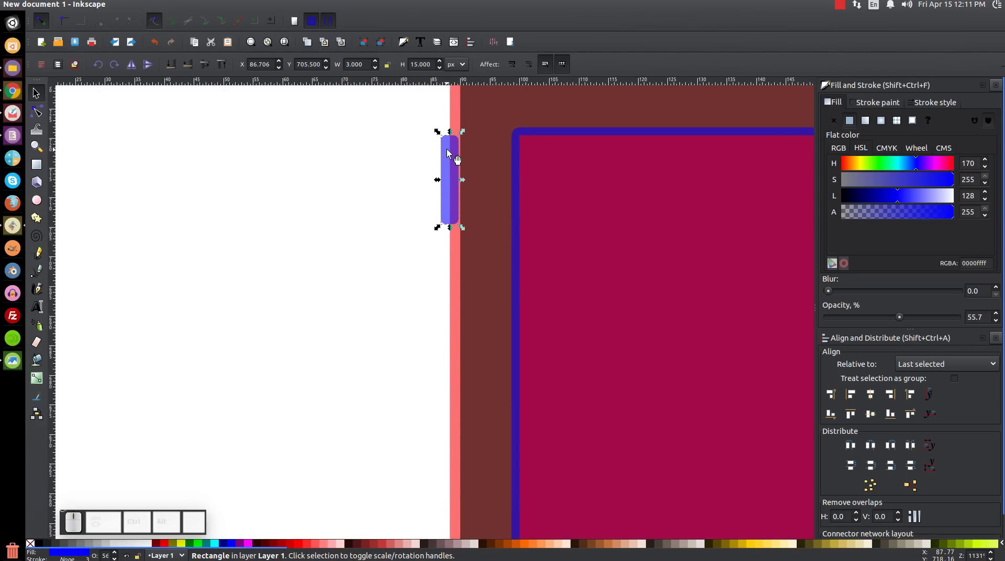
# Step: Duplicate the slim rounded side button and position copies lower along the left and right edges
pyautogui.rightClick(455, 156)
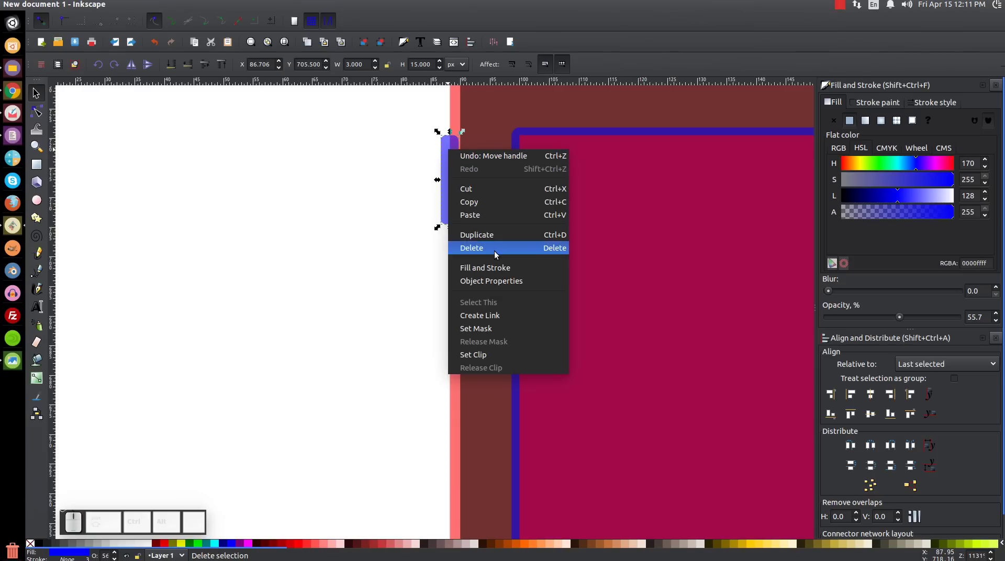
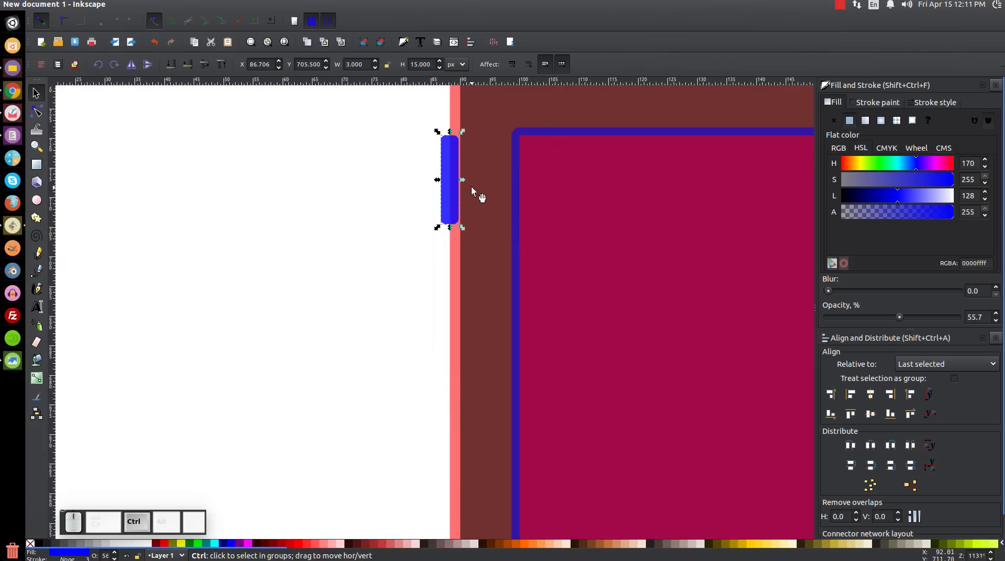
pyautogui.moveTo(461, 155); pyautogui.dragTo(450, 353)
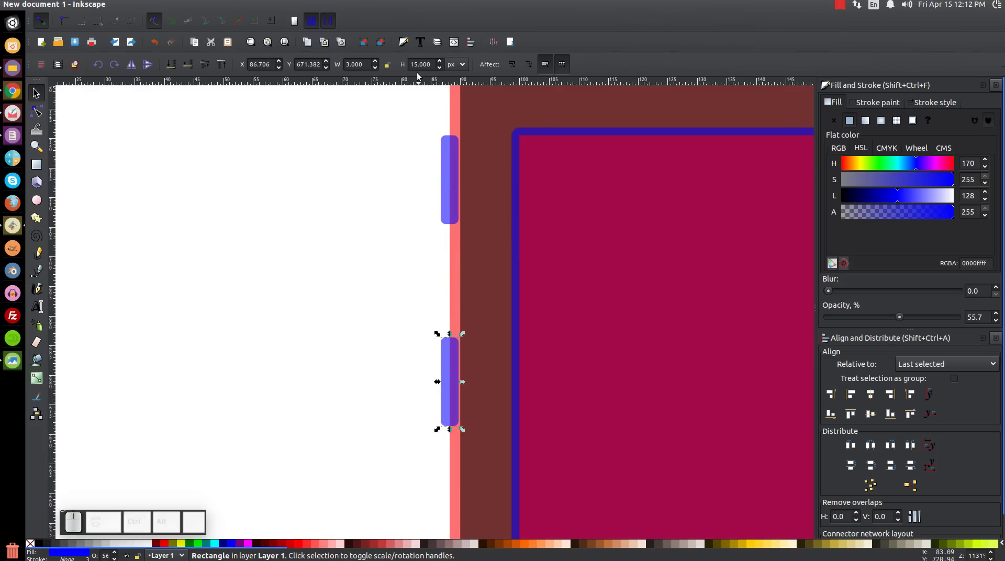
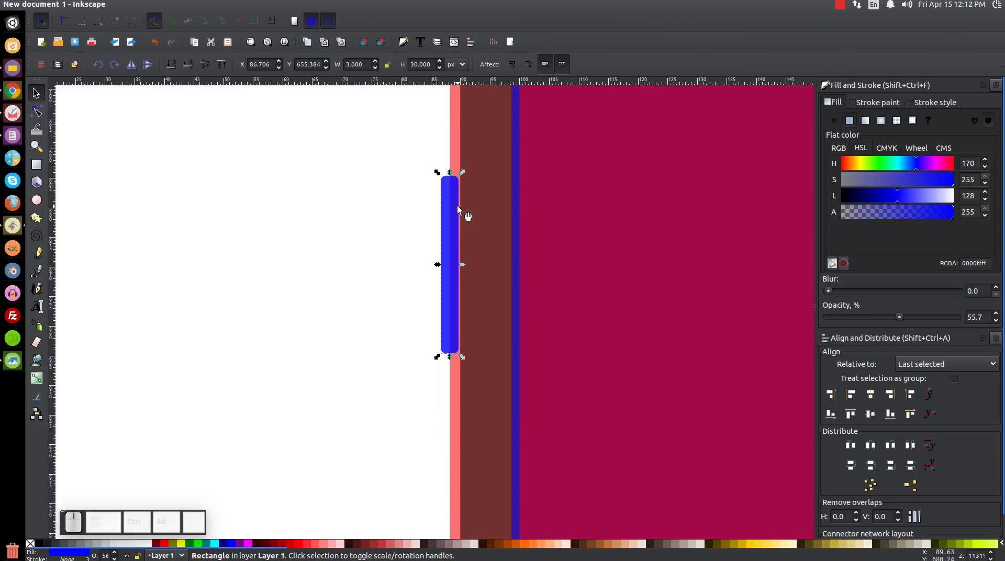
pyautogui.moveTo(454, 197); pyautogui.dragTo(479, 372)
pyautogui.moveTo(540, 220); pyautogui.dragTo(386, 221)
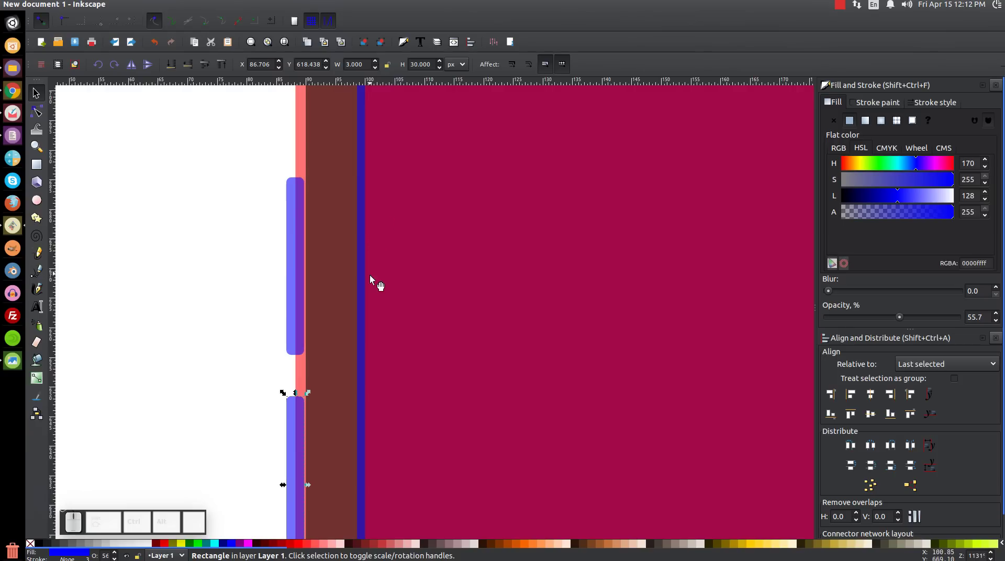
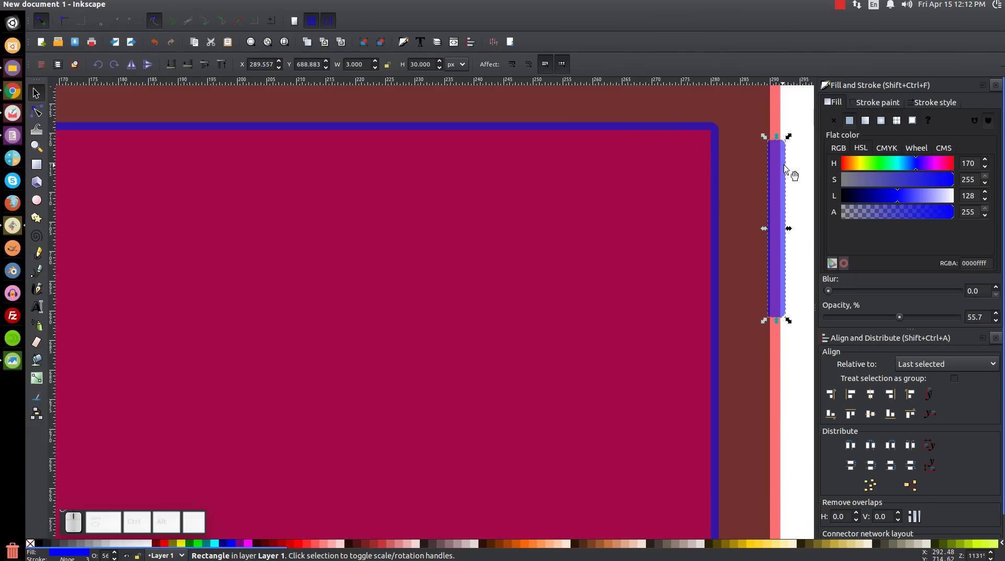
pyautogui.moveTo(779, 162); pyautogui.dragTo(786, 246)
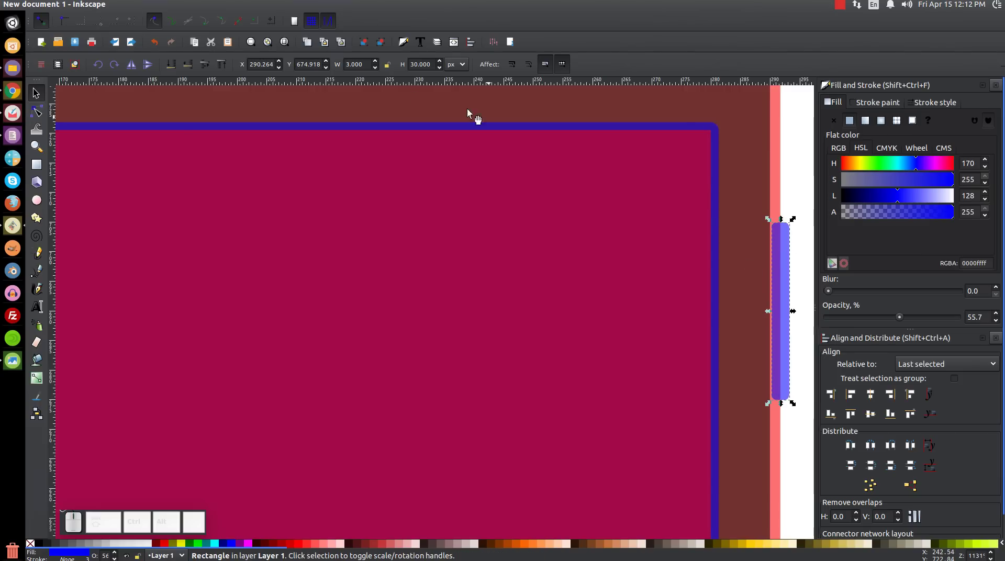
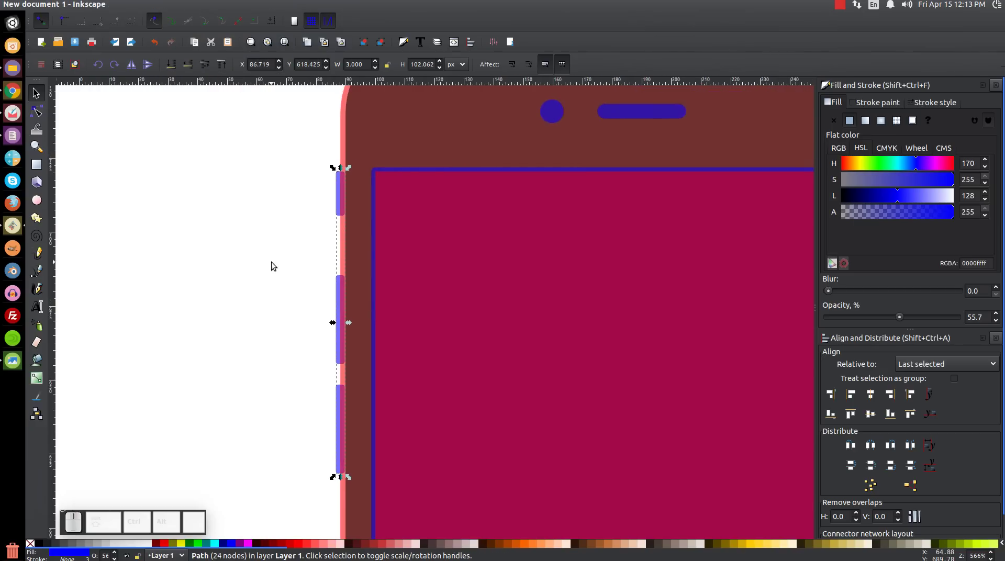
# Step: Select the red screen and its thin frame to give the frame a dark grey fill
pyautogui.press('1')
pyautogui.click(408, 337)
pyautogui.click(321, 311)
pyautogui.click(374, 207)
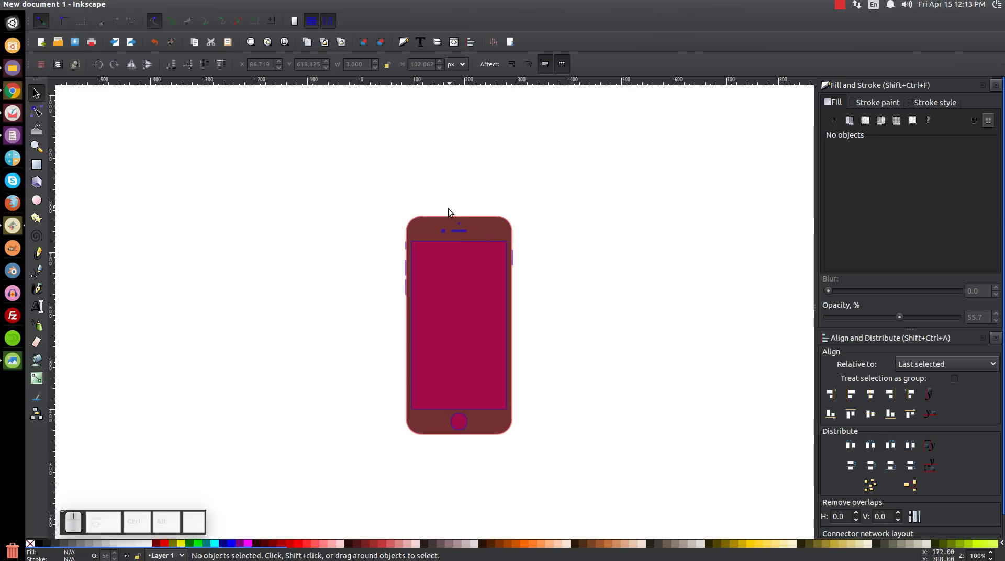
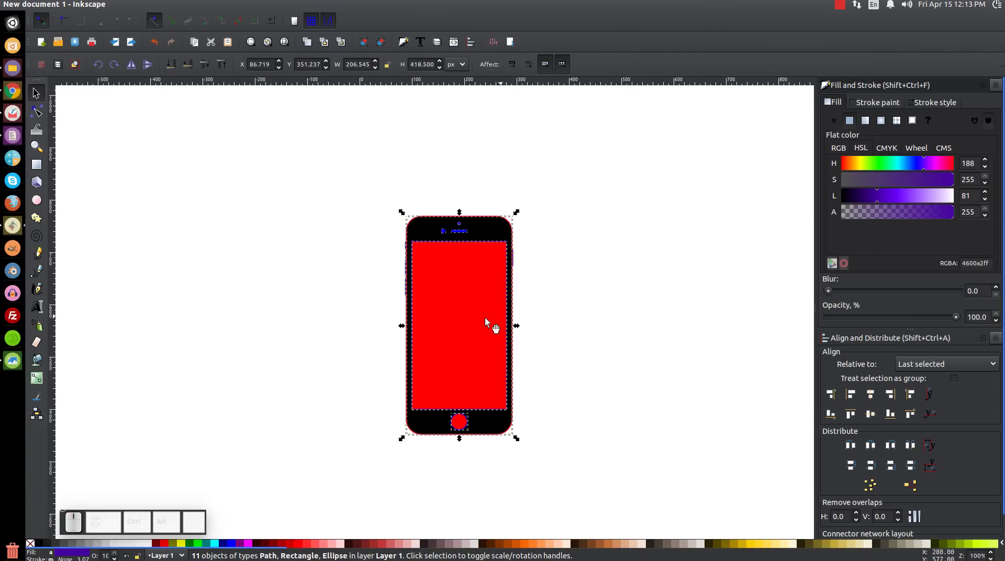
pyautogui.click(665, 238)
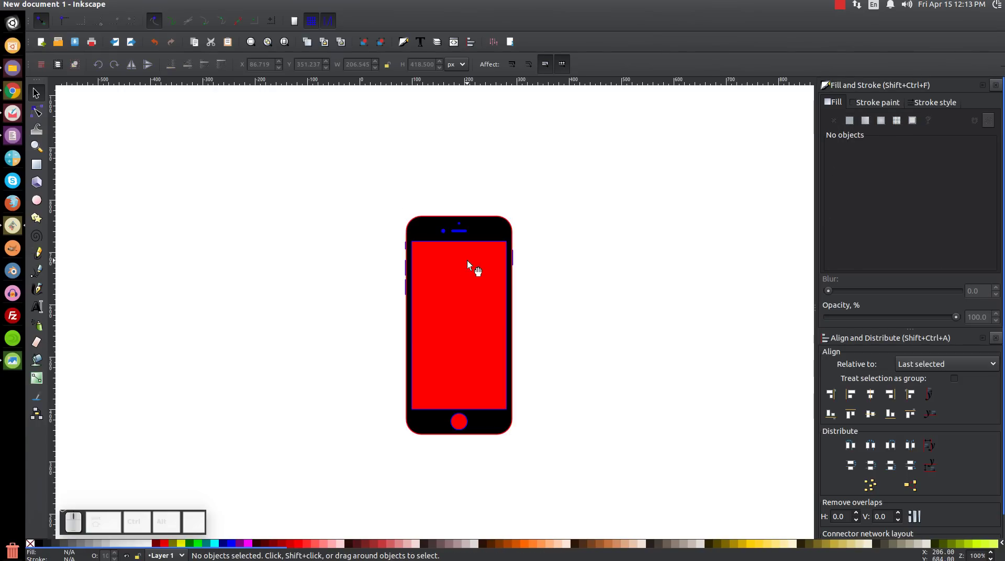
pyautogui.click(473, 267)
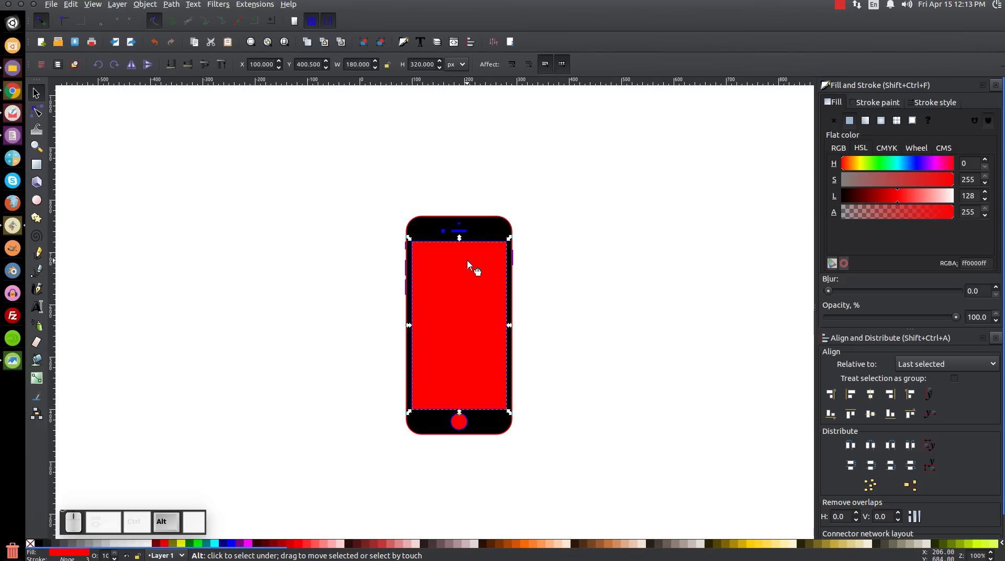
pyautogui.click(474, 267)
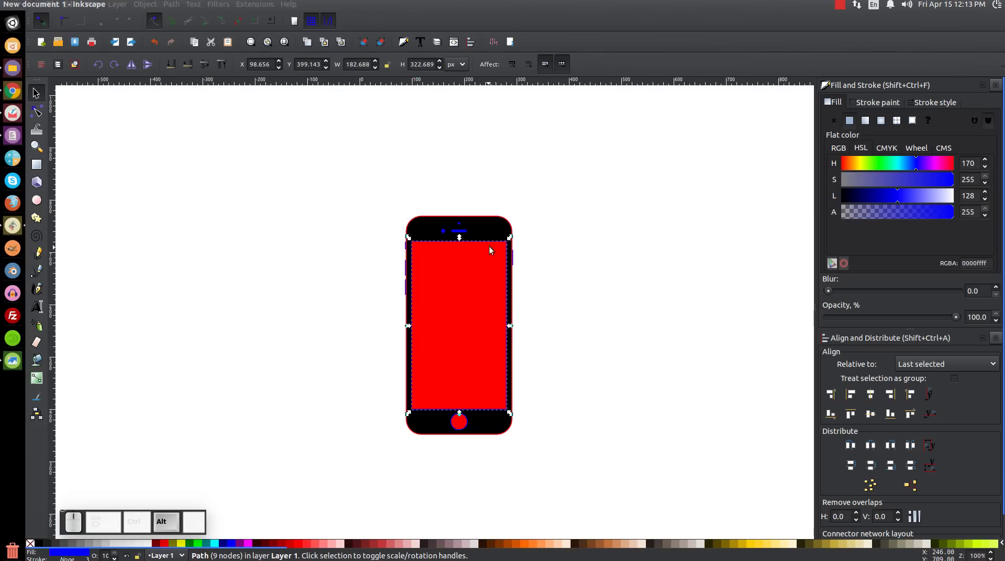
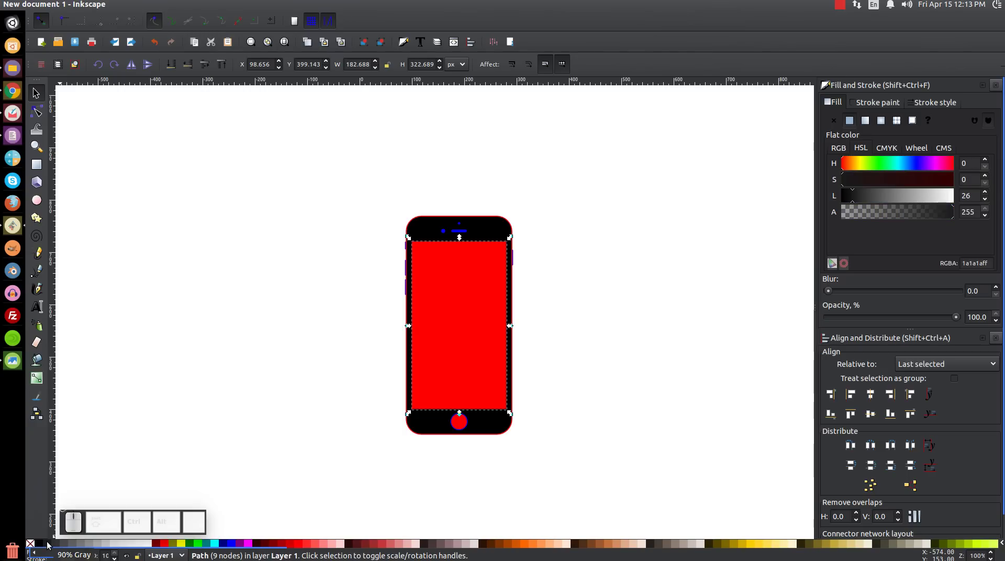
# Step: Fill the phone body solid black at full opacity, then reselect the red screen
pyautogui.click(436, 228)
pyautogui.click(429, 235)
pyautogui.press('ctrl+z')
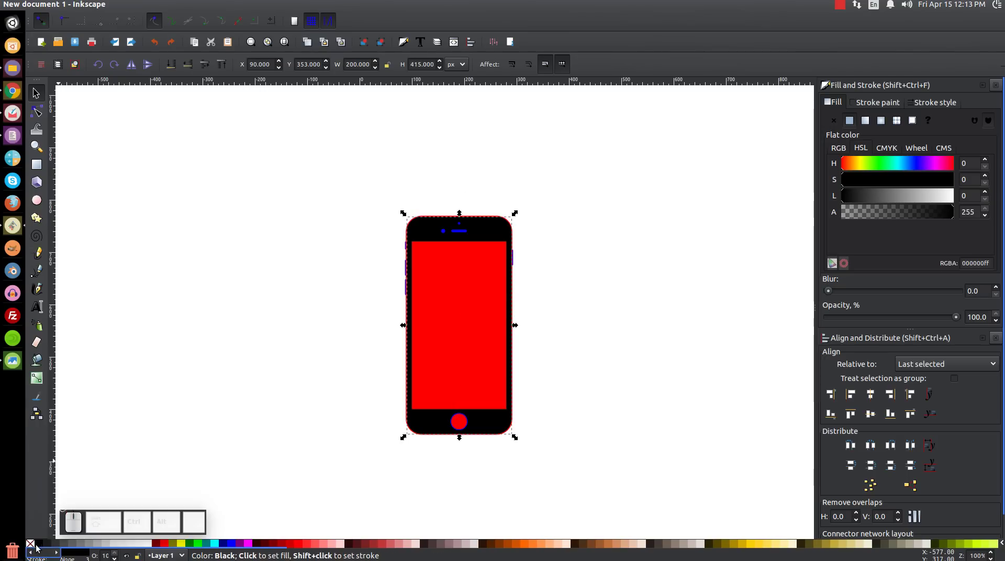
pyautogui.scroll(3)
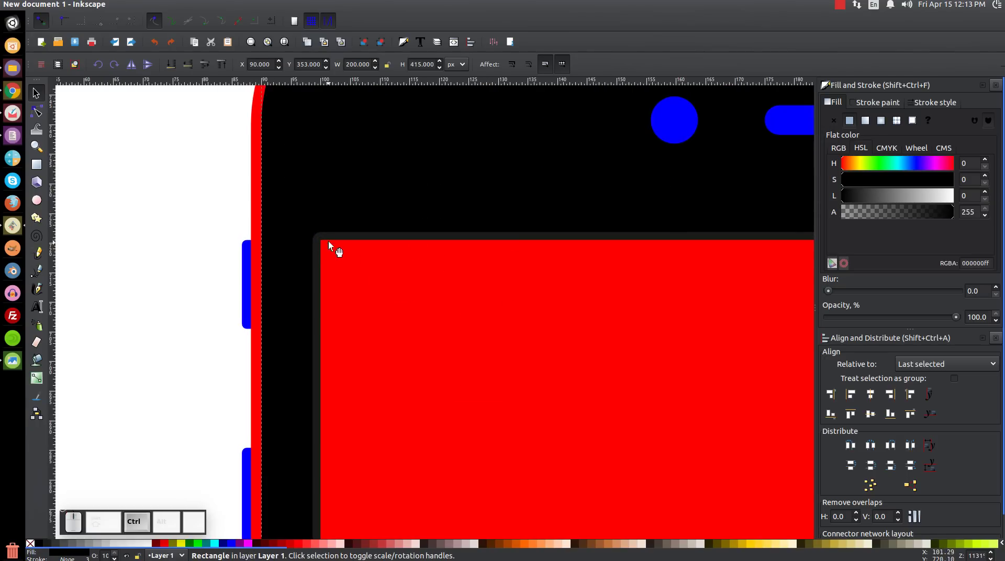
pyautogui.scroll(3)
pyautogui.press('1')
pyautogui.click(595, 412)
pyautogui.click(501, 275)
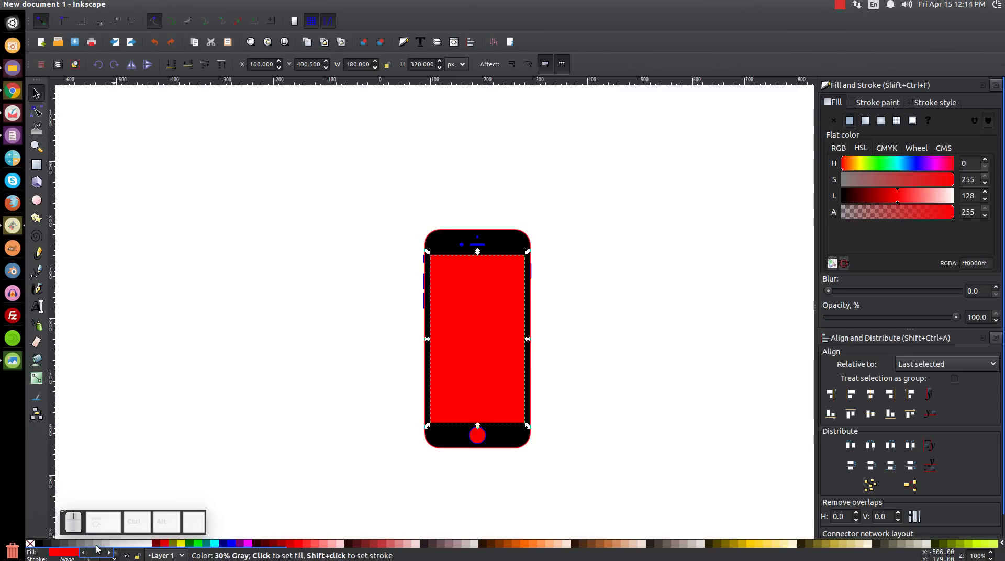
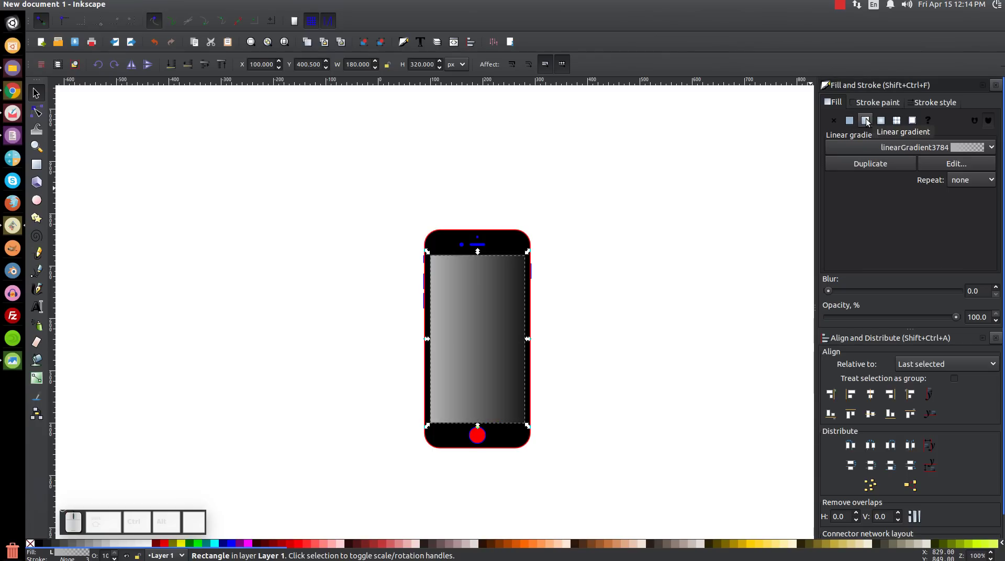
# Step: Adjust the screen's linear gradient to run vertically, white at top to light grey at bottom
pyautogui.press('g')
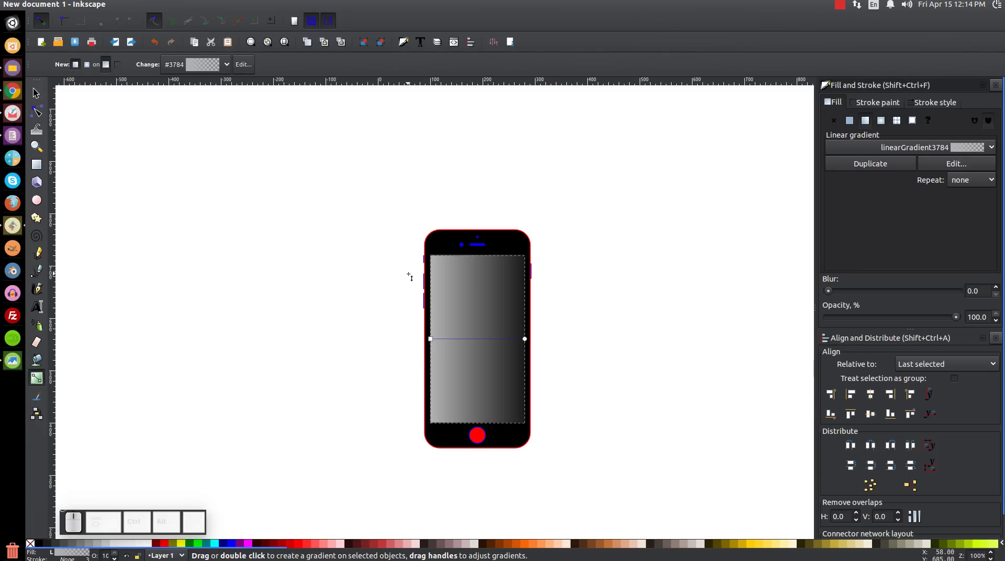
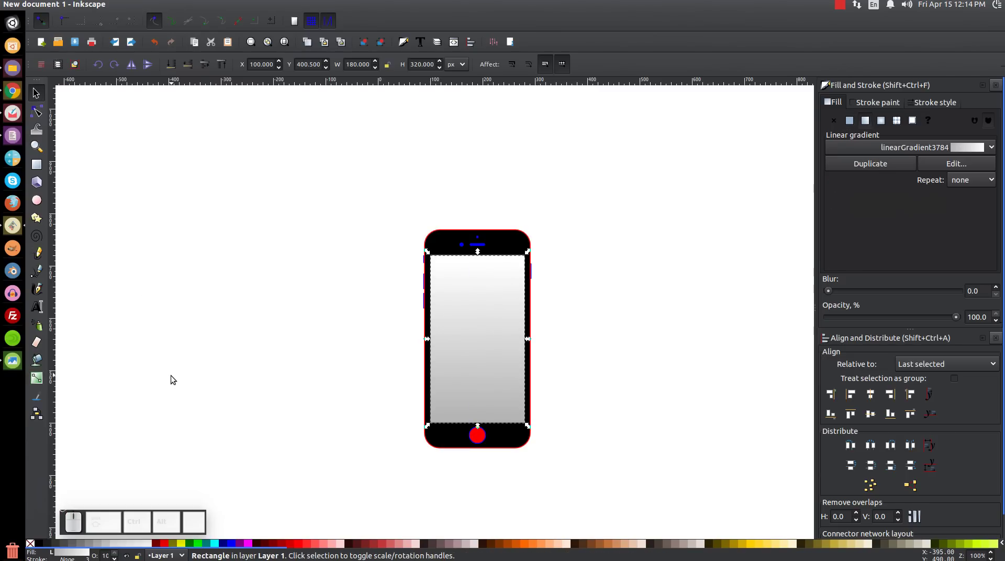
# Step: Give the home button a black fill and a thin dark grey #333333 ring
pyautogui.click(478, 437)
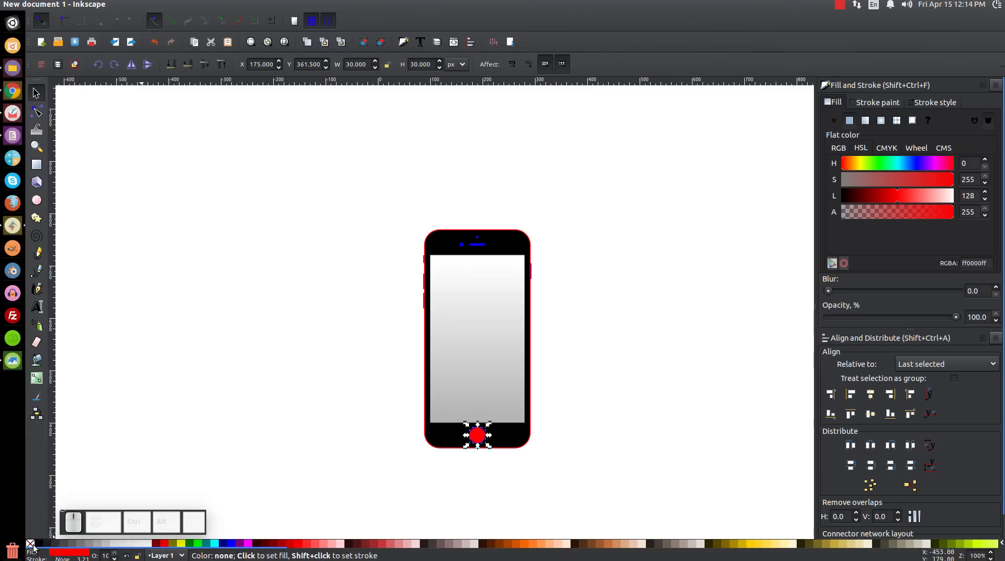
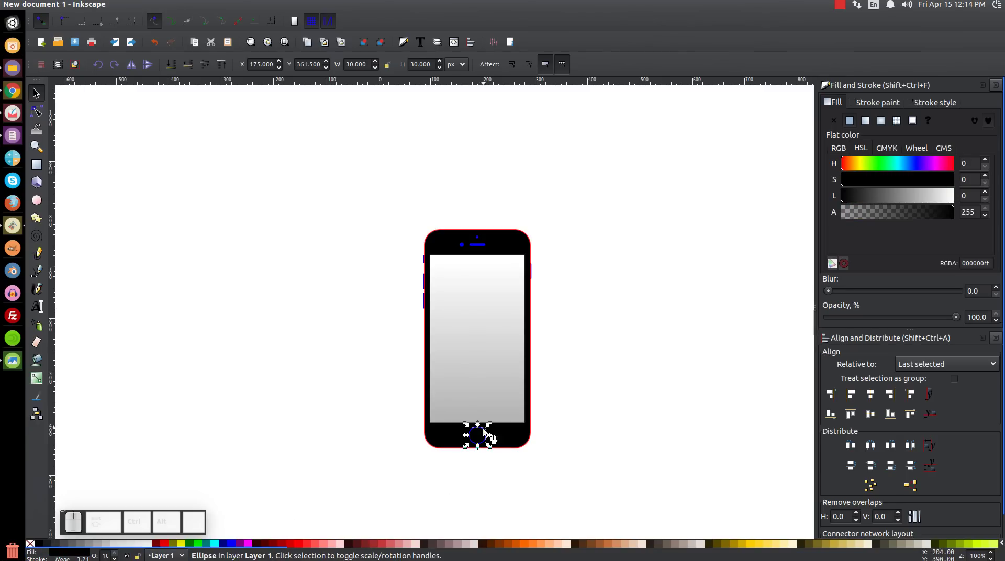
pyautogui.scroll(3)
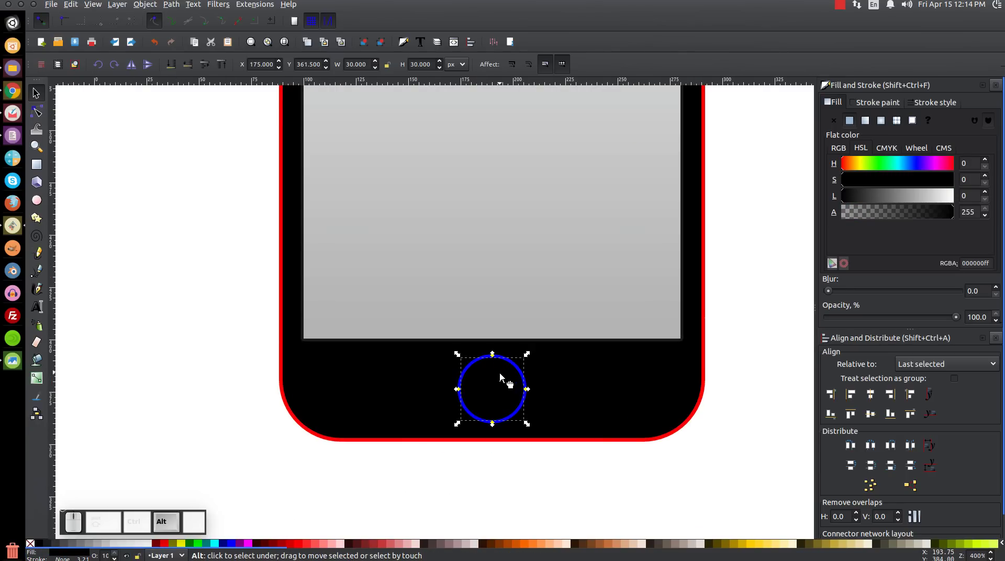
pyautogui.click(506, 380)
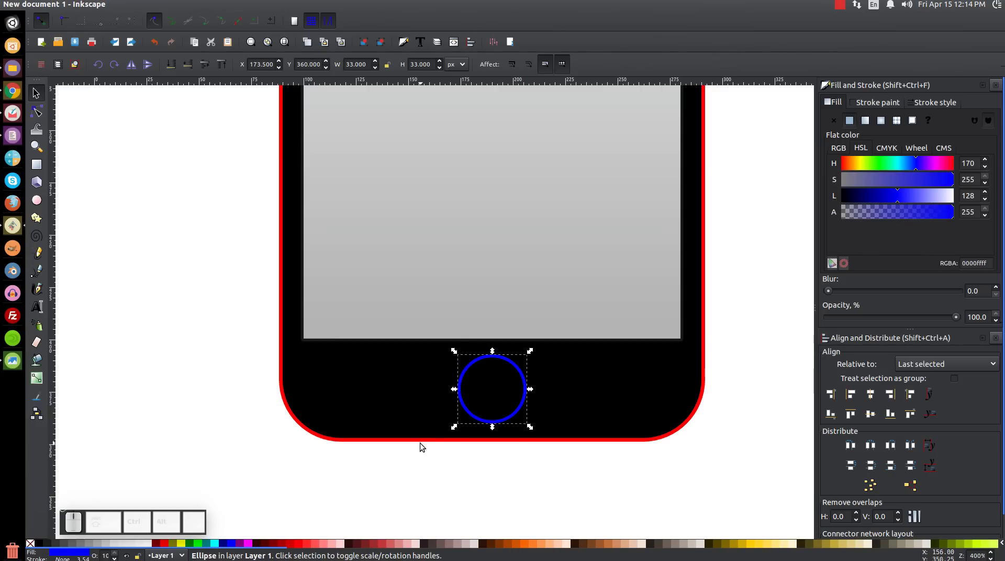
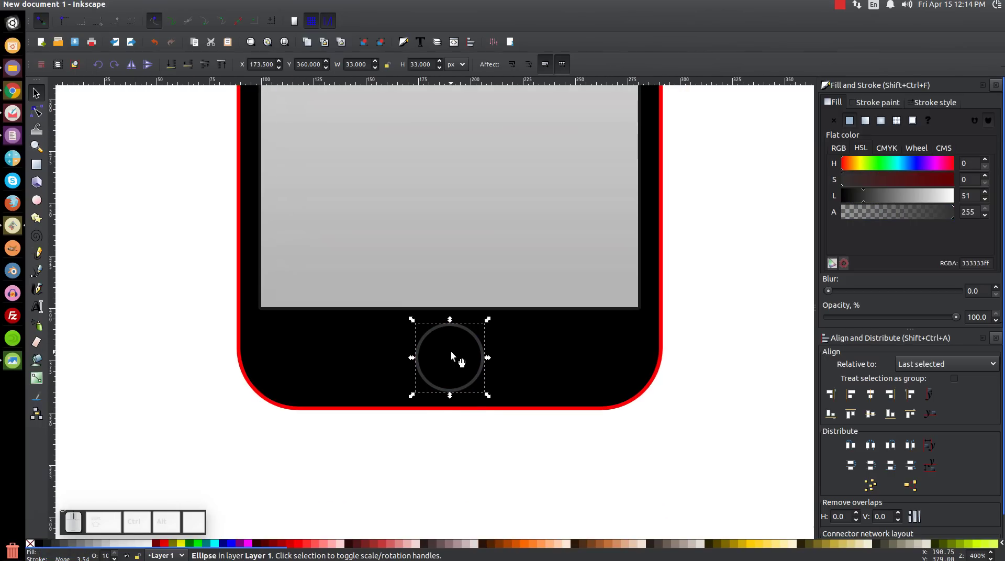
pyautogui.click(457, 358)
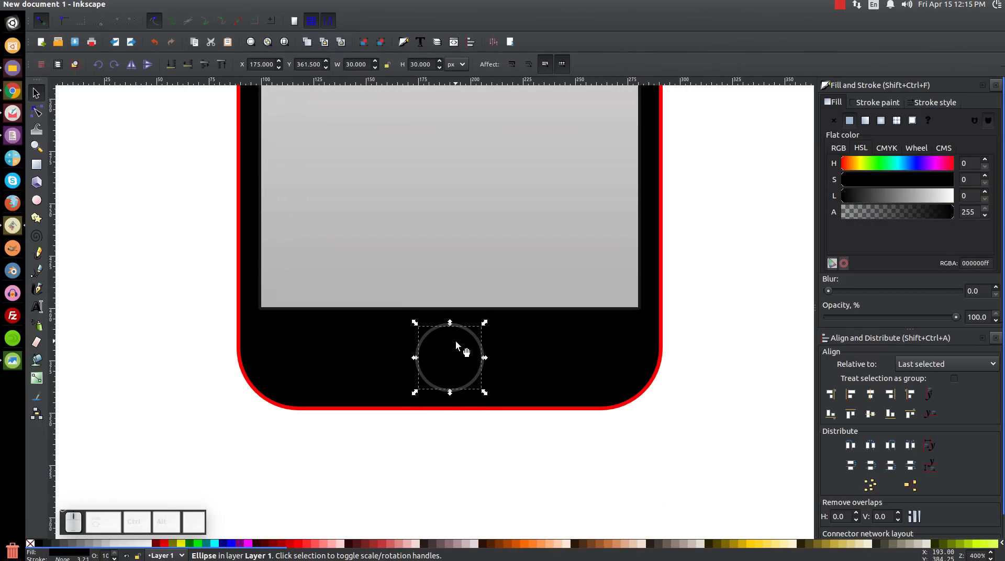
pyautogui.rightClick(464, 348)
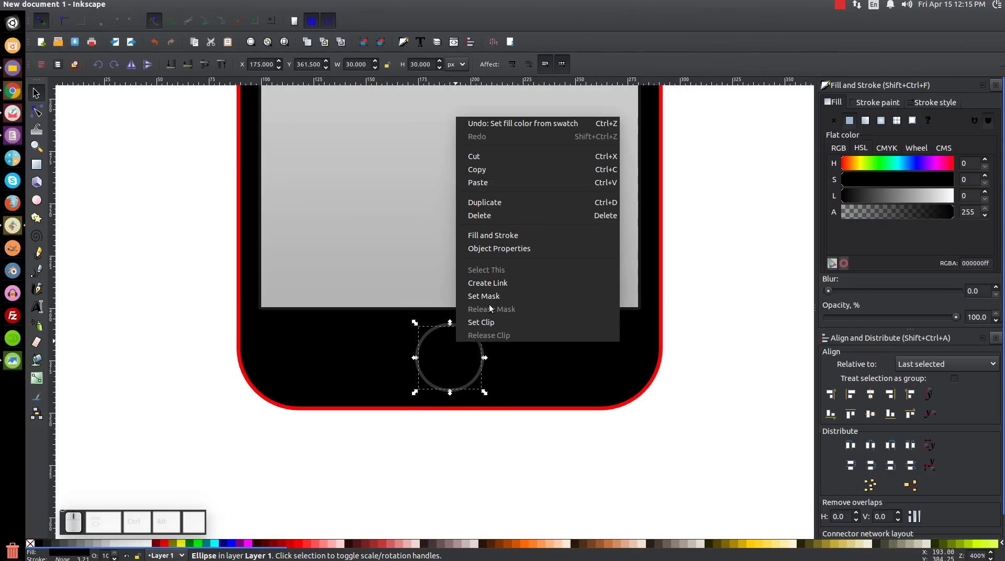
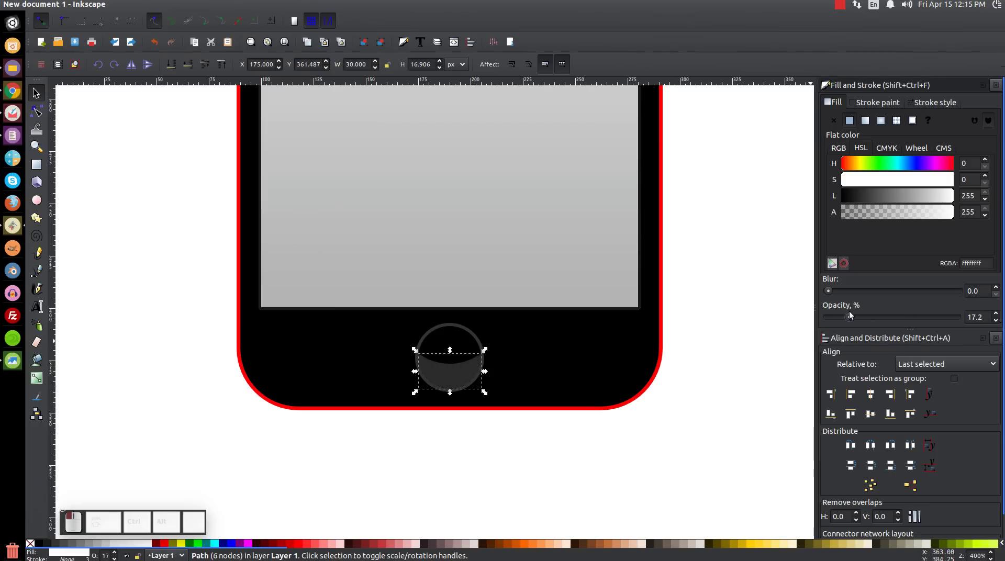
# Step: Lower the white crescent shine on the home button to about 17% opacity
pyautogui.click(607, 438)
pyautogui.middleClick(499, 325)
pyautogui.press('1')
pyautogui.click(483, 351)
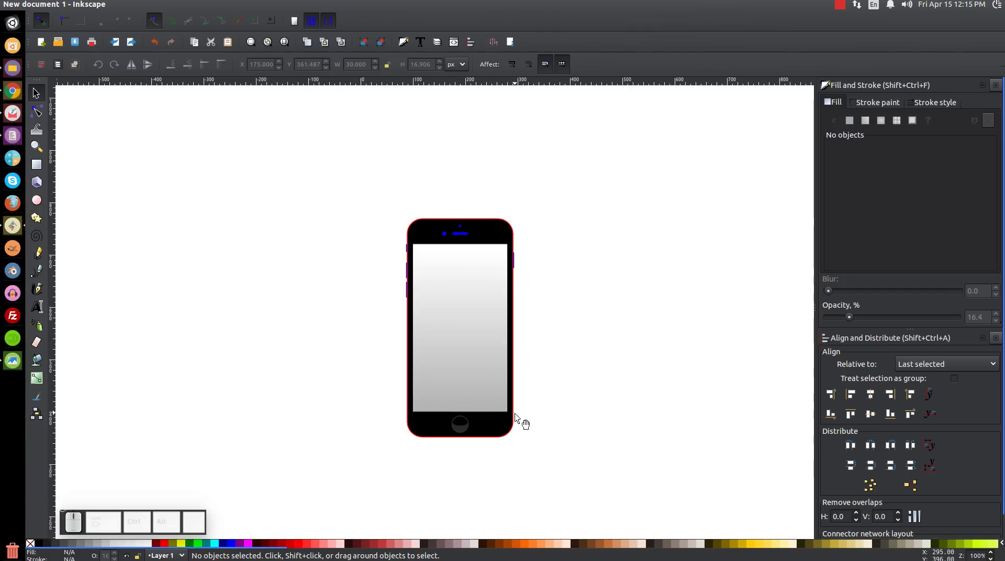
pyautogui.click(523, 407)
pyautogui.click(521, 407)
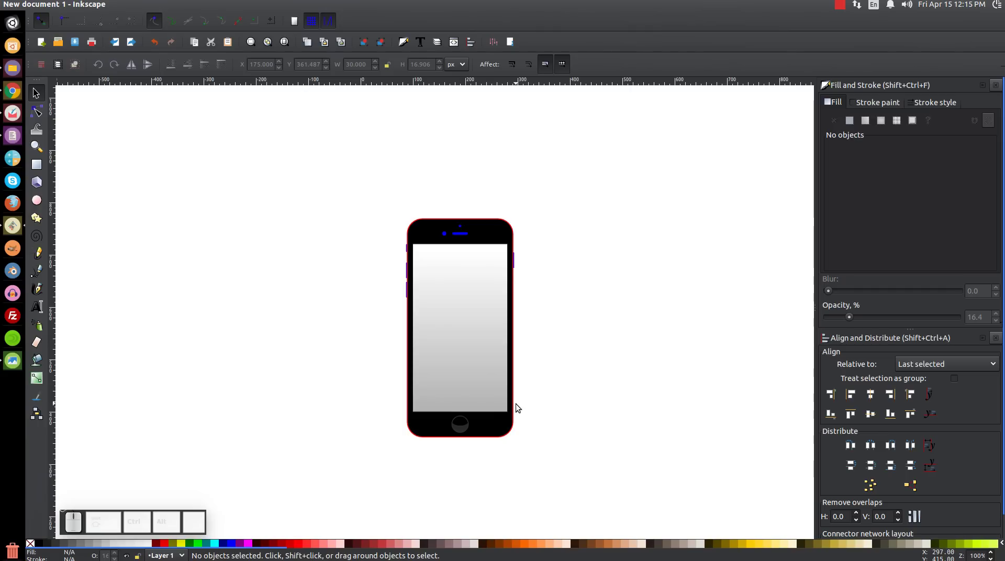
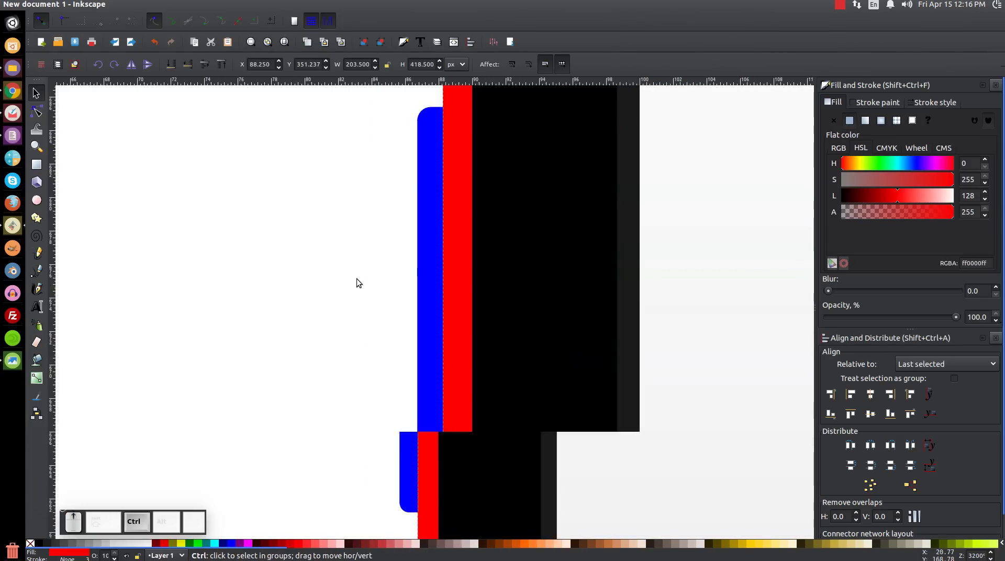
pyautogui.click(434, 137)
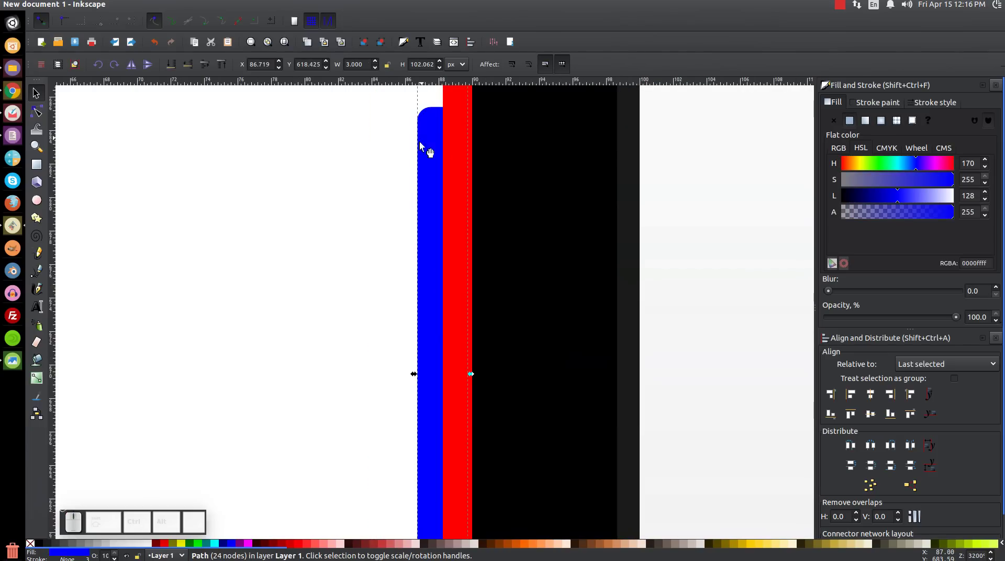
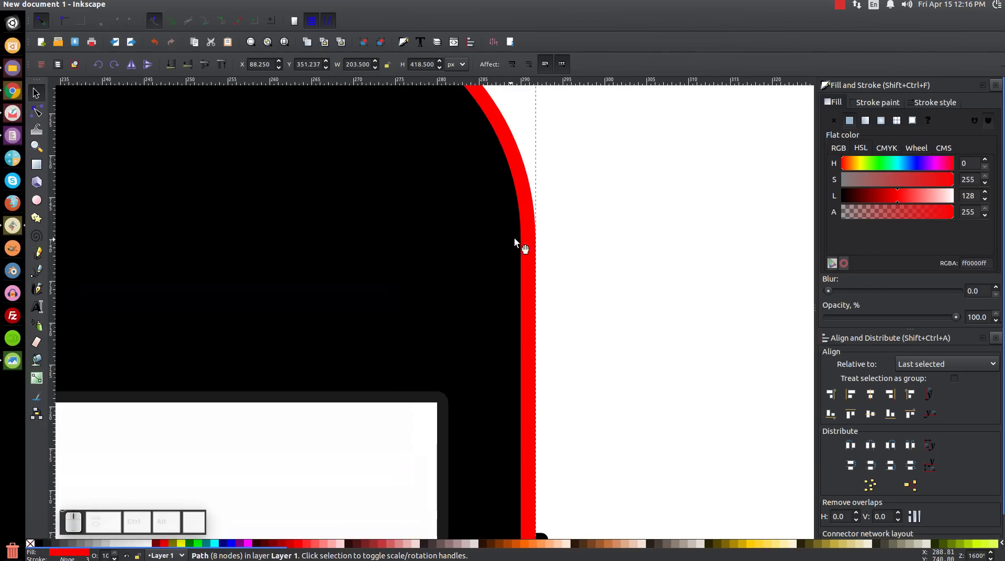
pyautogui.click(544, 222)
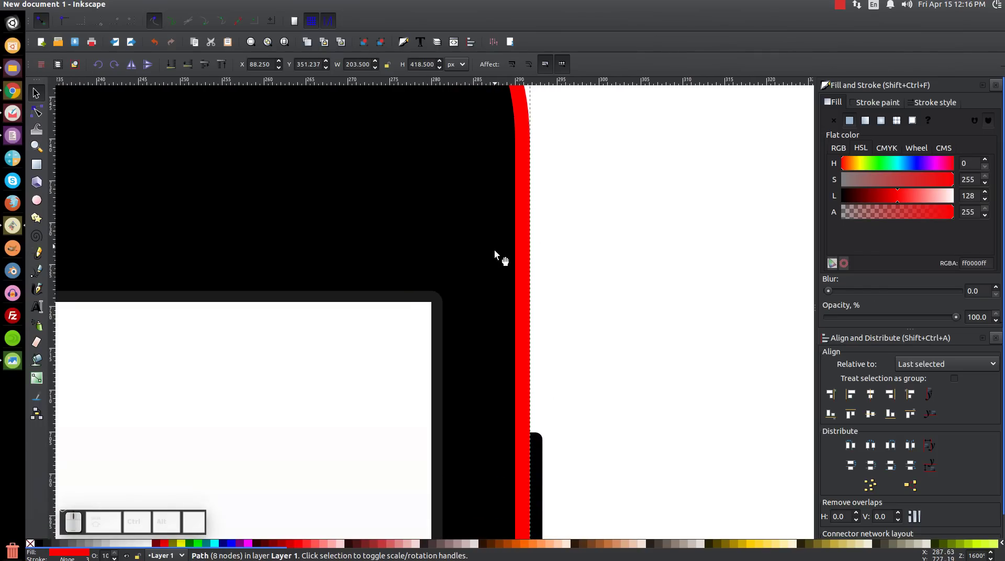
pyautogui.click(488, 309)
pyautogui.press('1')
pyautogui.click(542, 321)
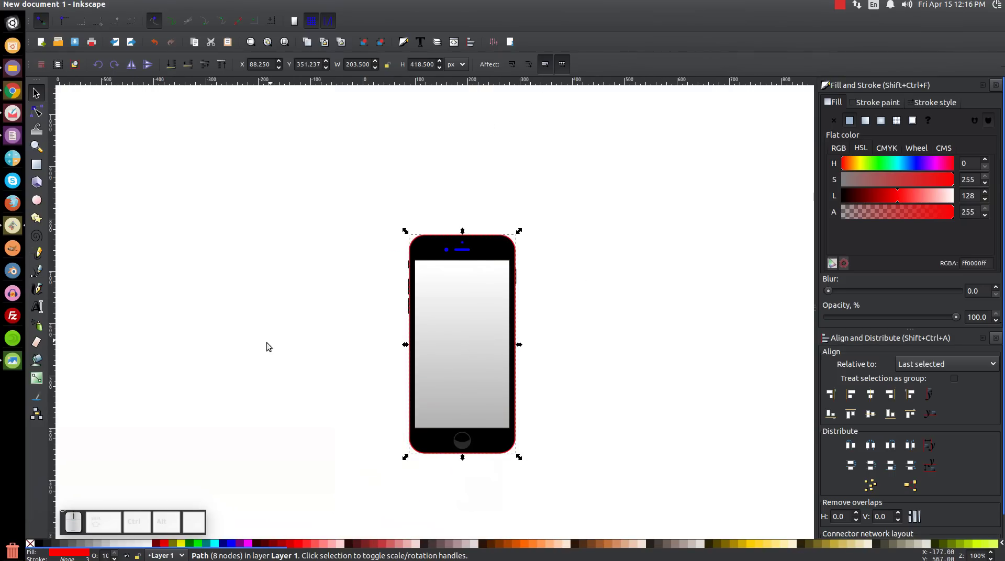
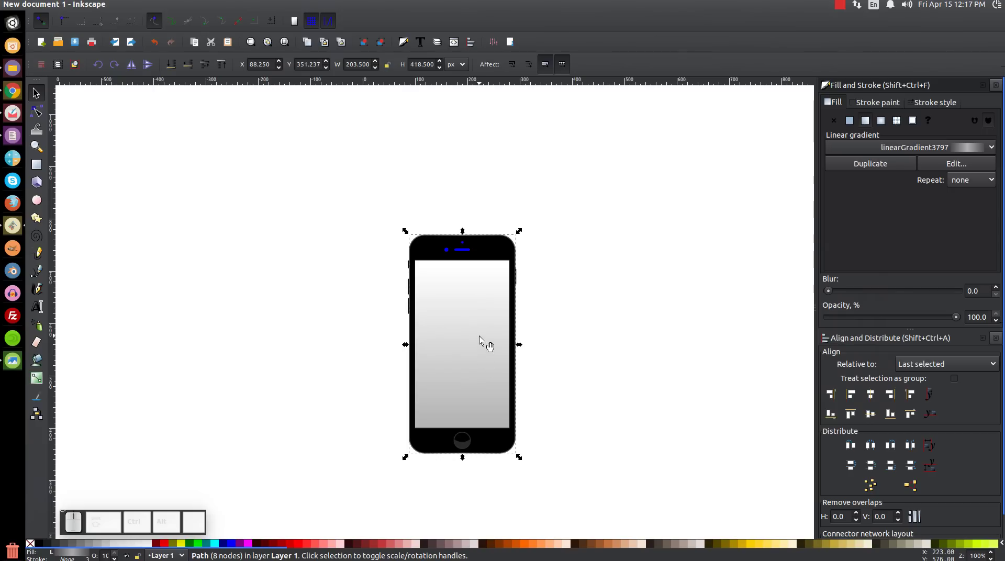
# Step: Adjust the highlight shape's gradient handles, lightening the middle stop to grey across the body
pyautogui.press('g')
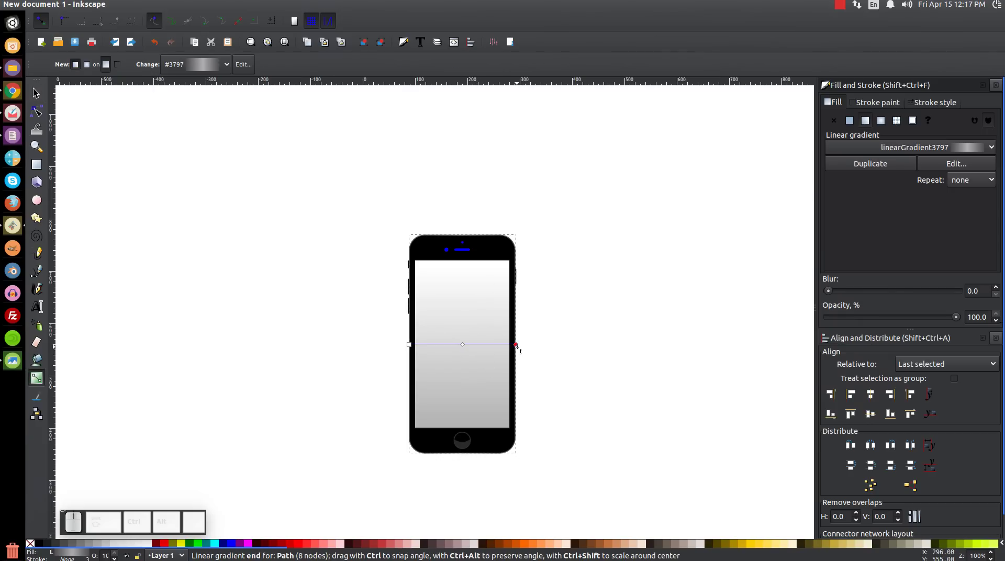
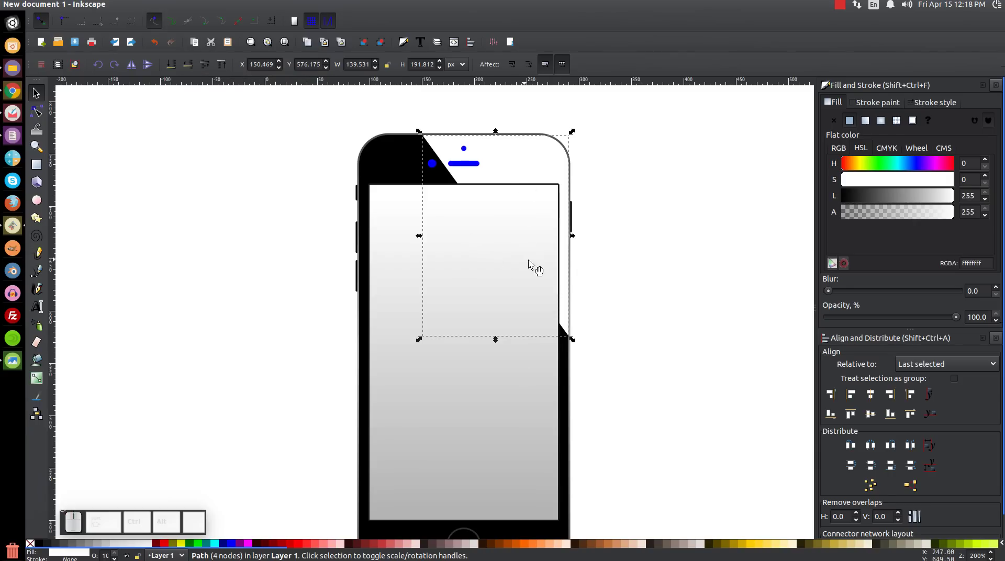
# Step: Give the white highlight a linear gradient fading to transparent for a glossy top
pyautogui.scroll(3)
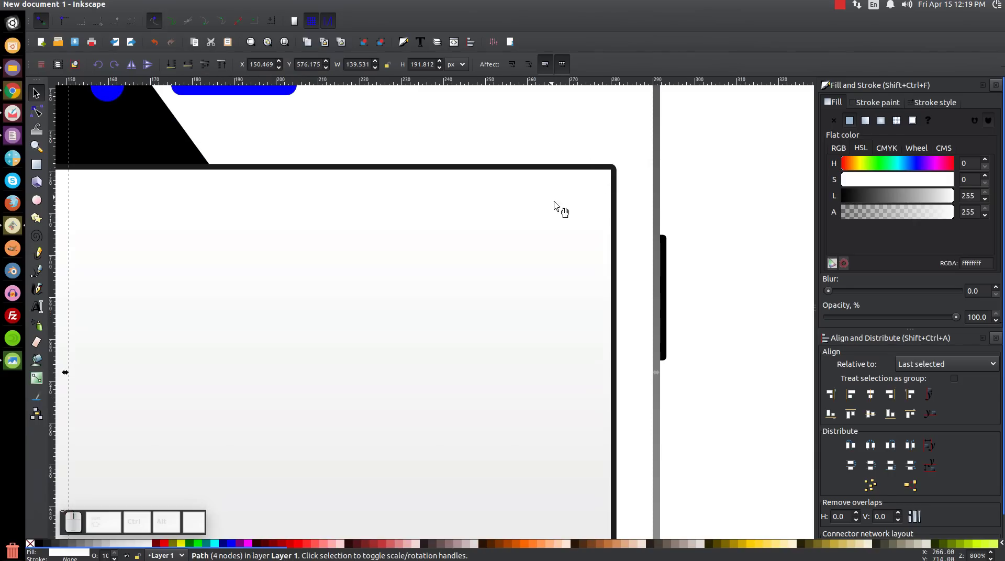
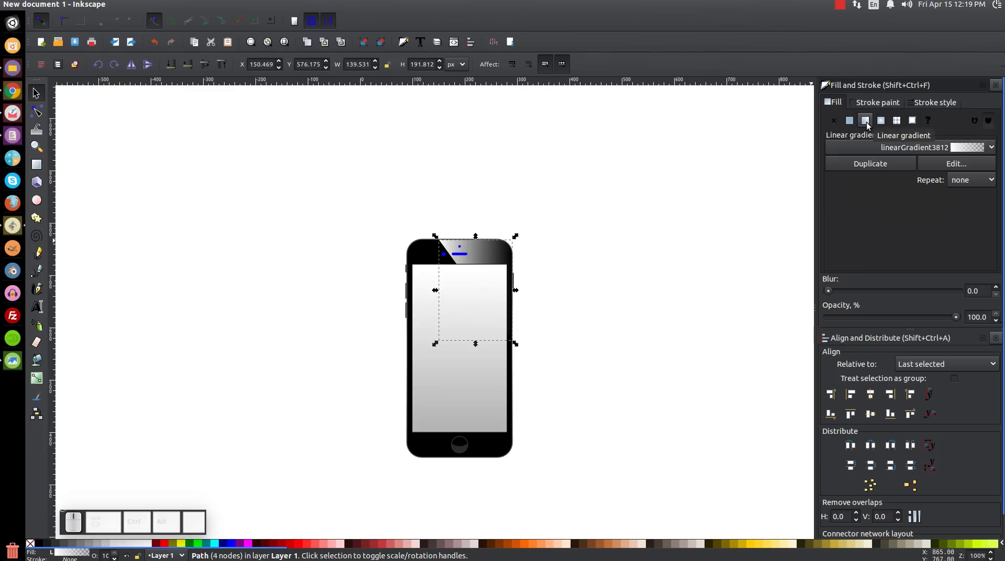
pyautogui.press('g')
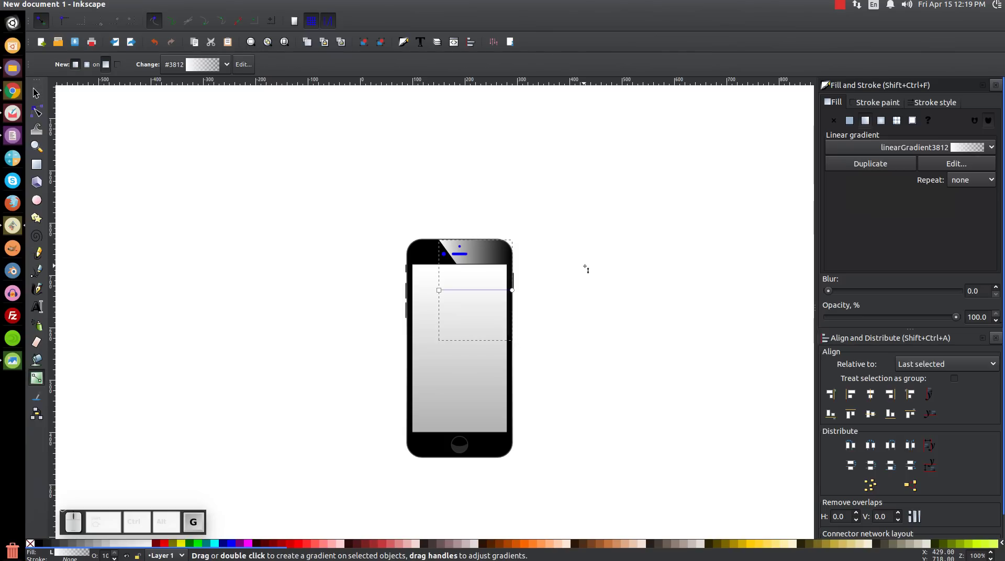
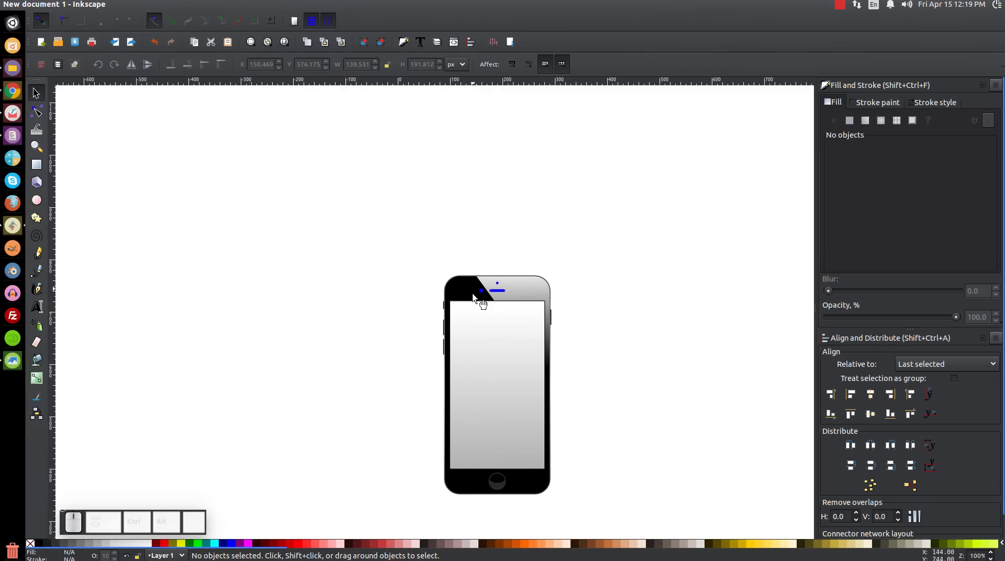
# Step: Select the blue speaker slot and the small dot above it and fill both black
pyautogui.scroll(3)
pyautogui.scroll(3)
pyautogui.click(495, 255)
pyautogui.click(505, 326)
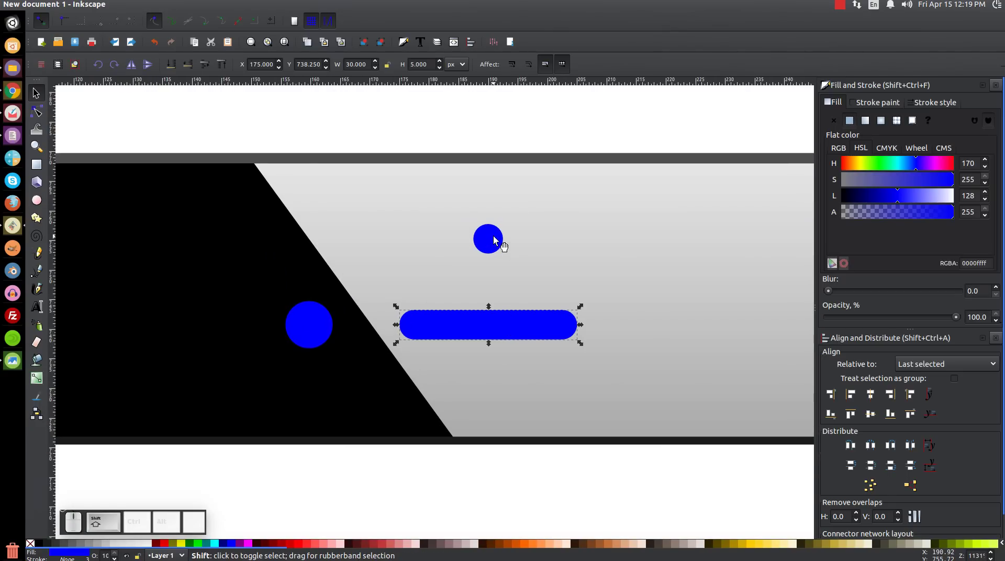
pyautogui.click(496, 241)
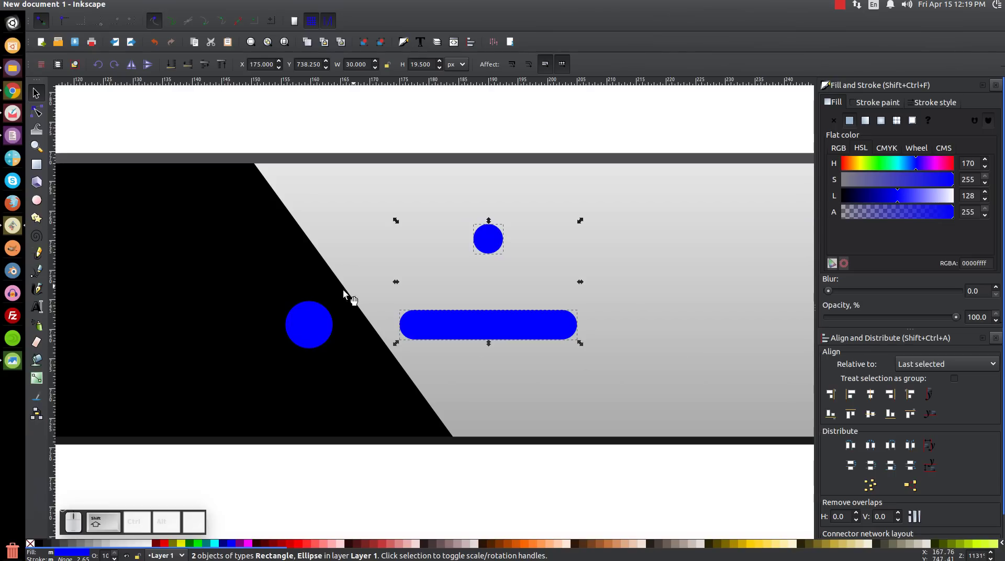
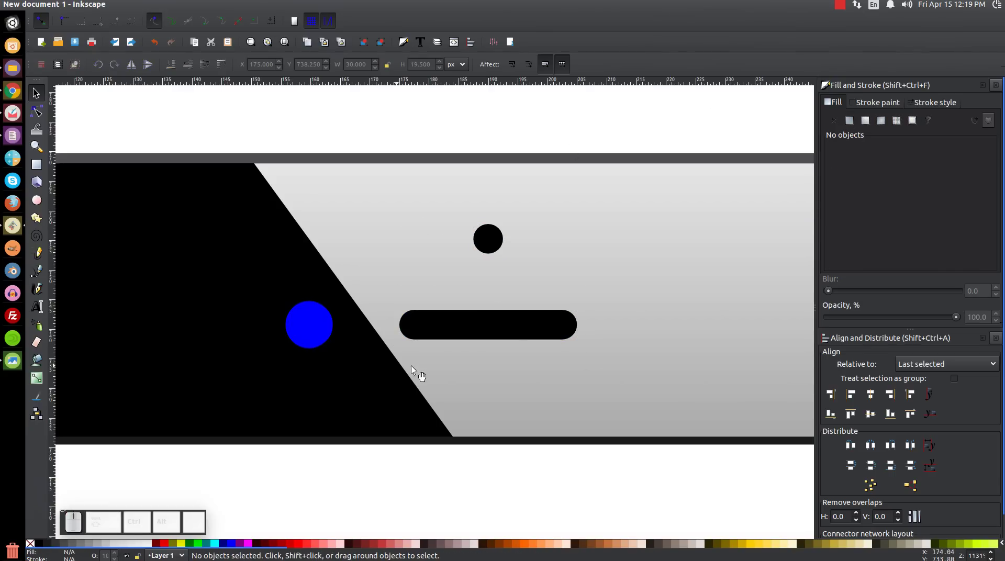
pyautogui.click(514, 330)
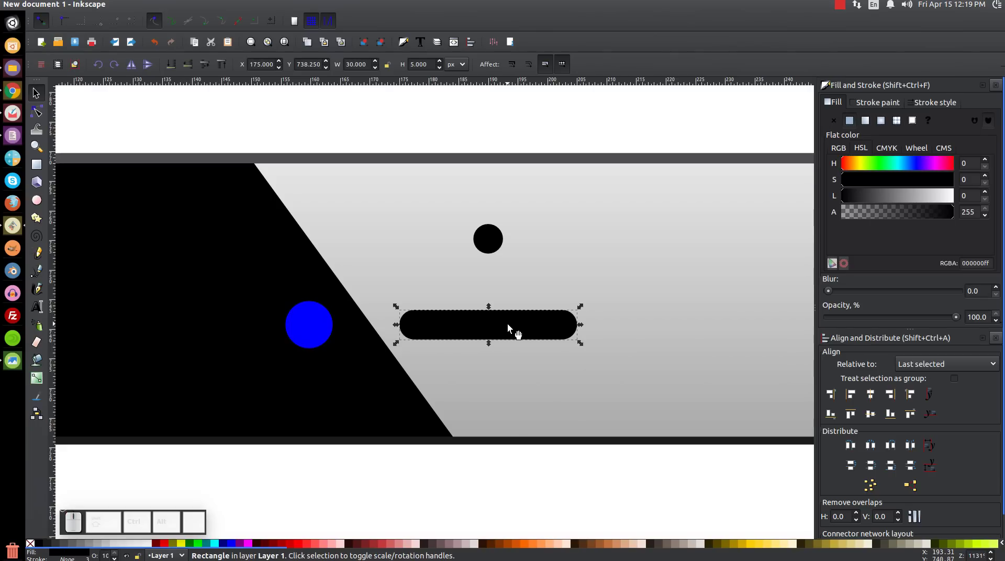
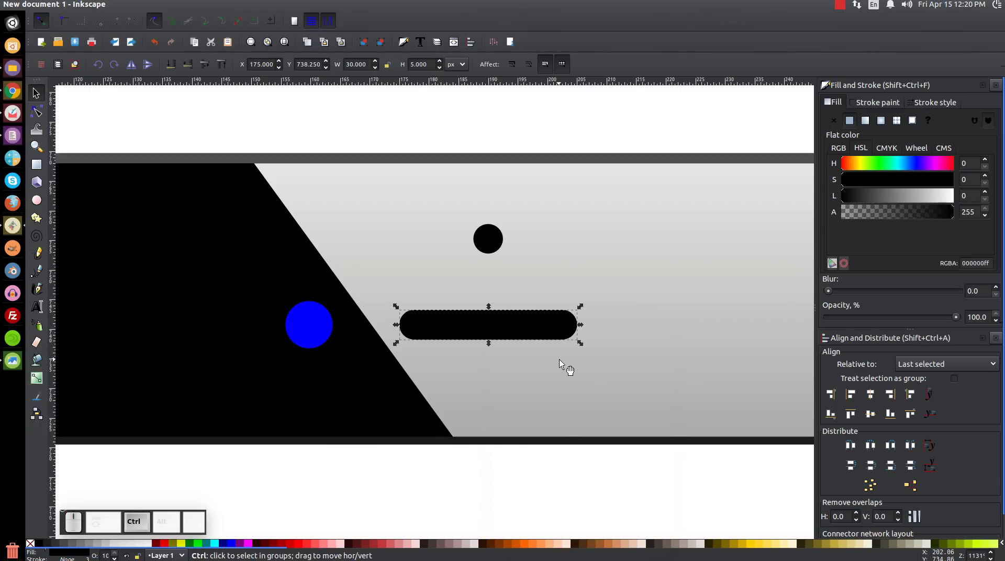
# Step: Offset a grey copy beneath the speaker slot as a lower edge, then select the small dot for the same
pyautogui.moveTo(561, 341); pyautogui.dragTo(556, 374)
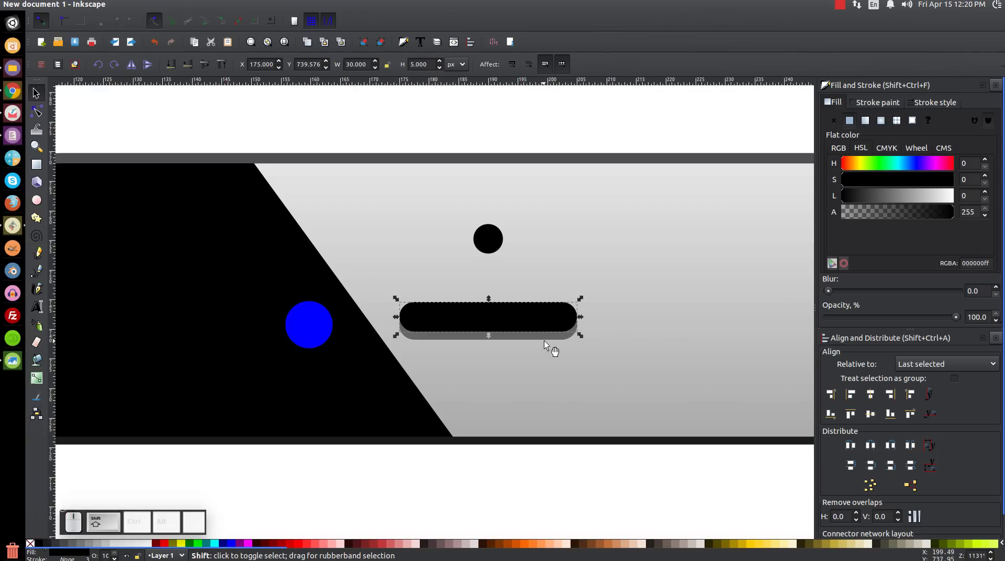
pyautogui.click(551, 346)
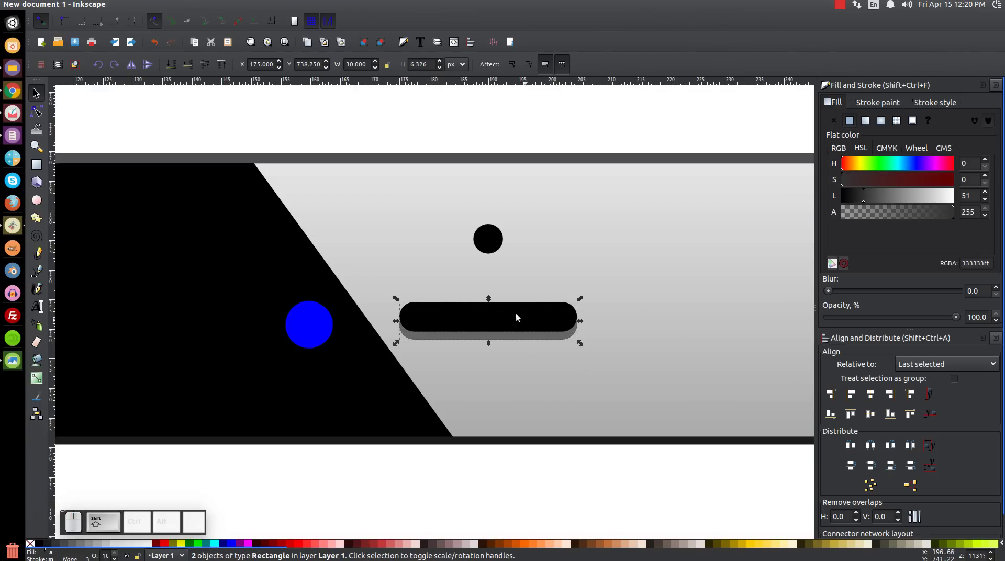
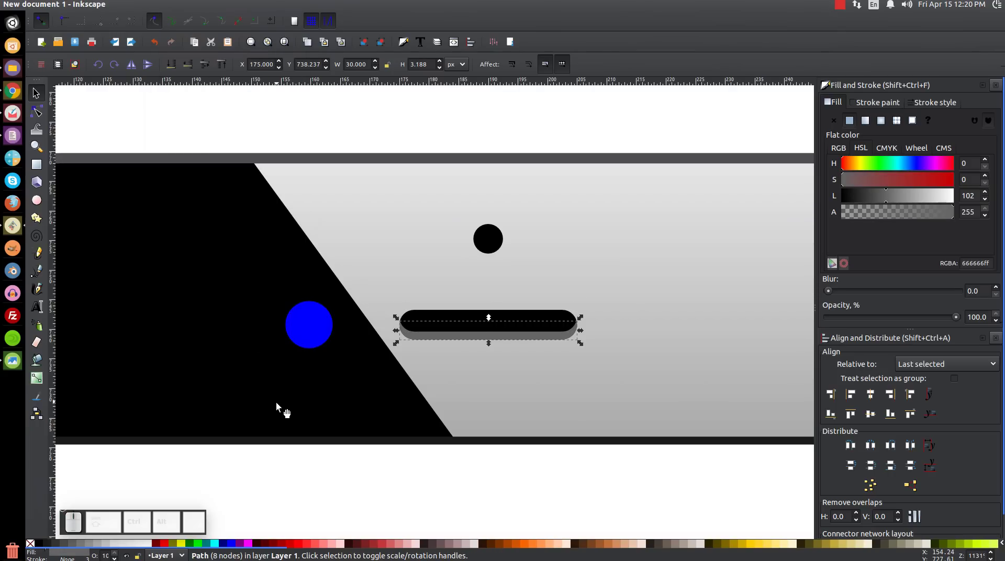
pyautogui.click(495, 238)
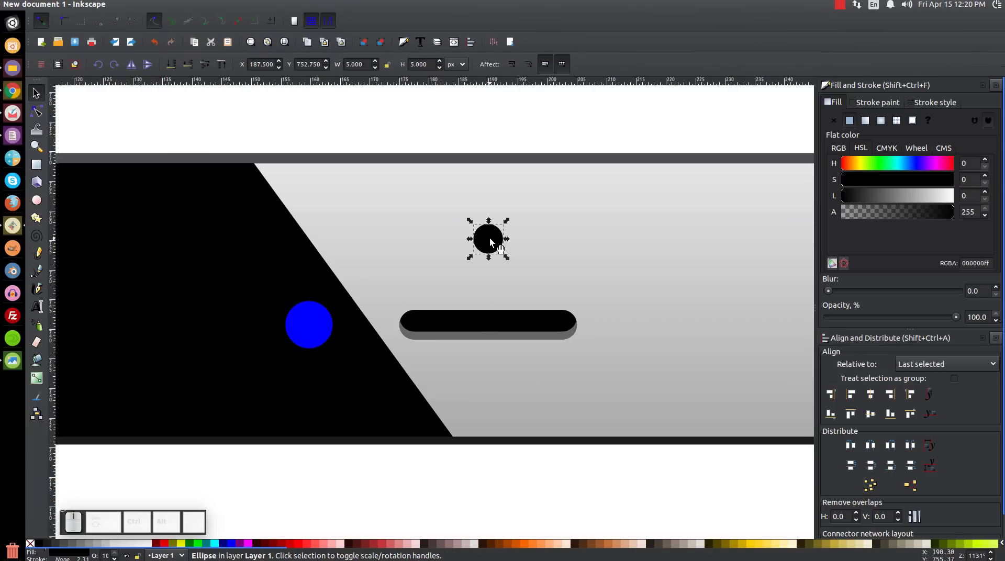
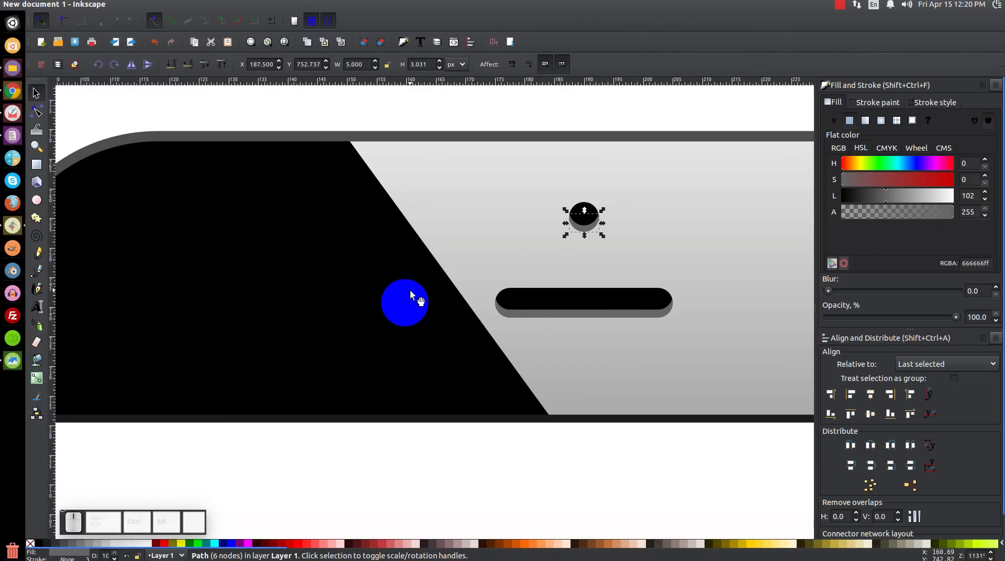
# Step: Make the blue camera lens dark grey and duplicate it for a black copy on top
pyautogui.click(416, 296)
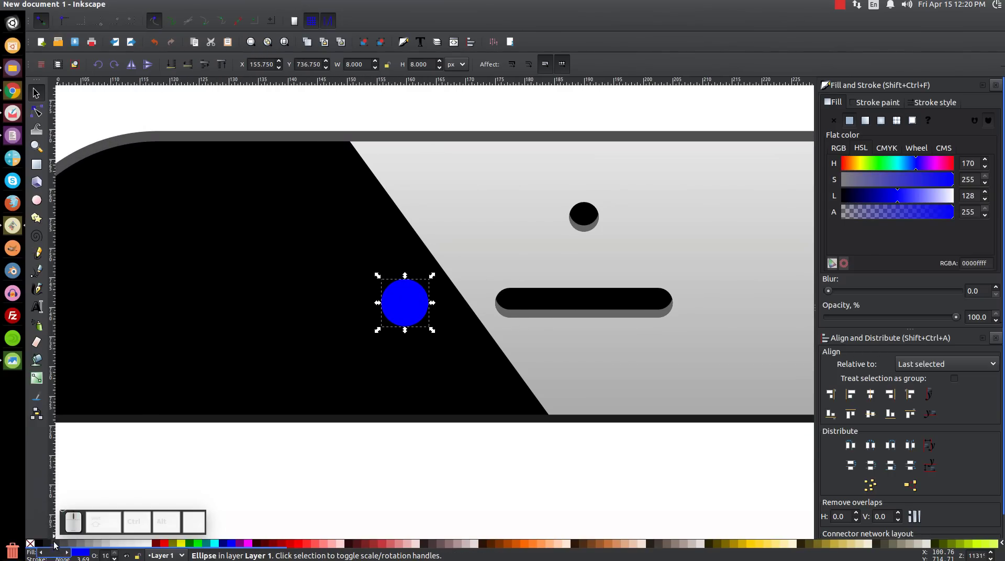
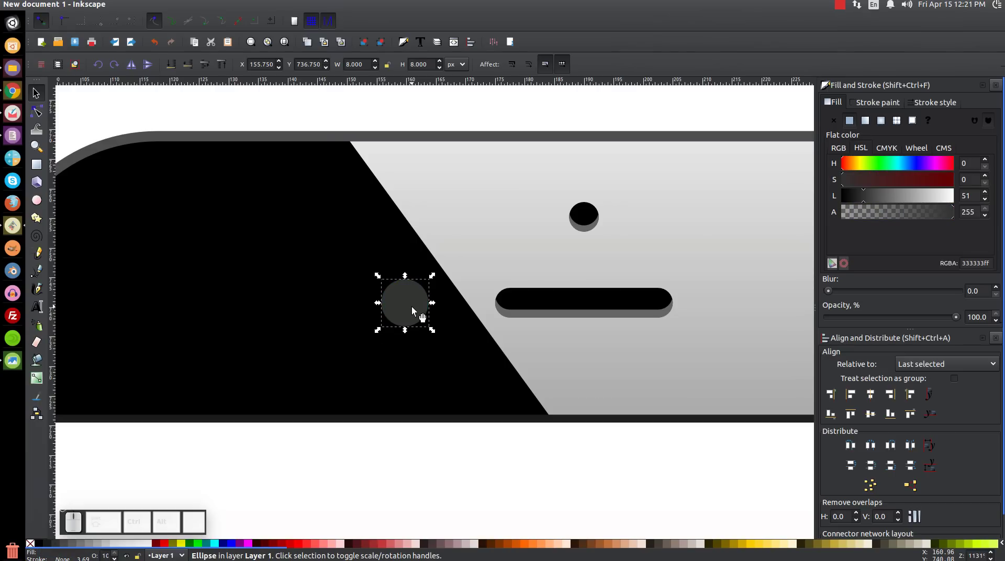
pyautogui.click(413, 305)
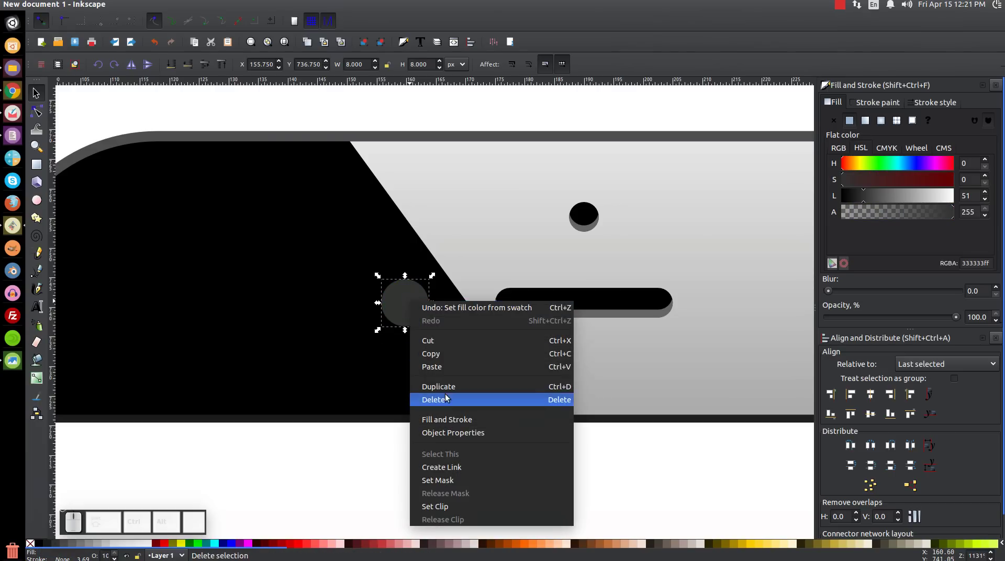
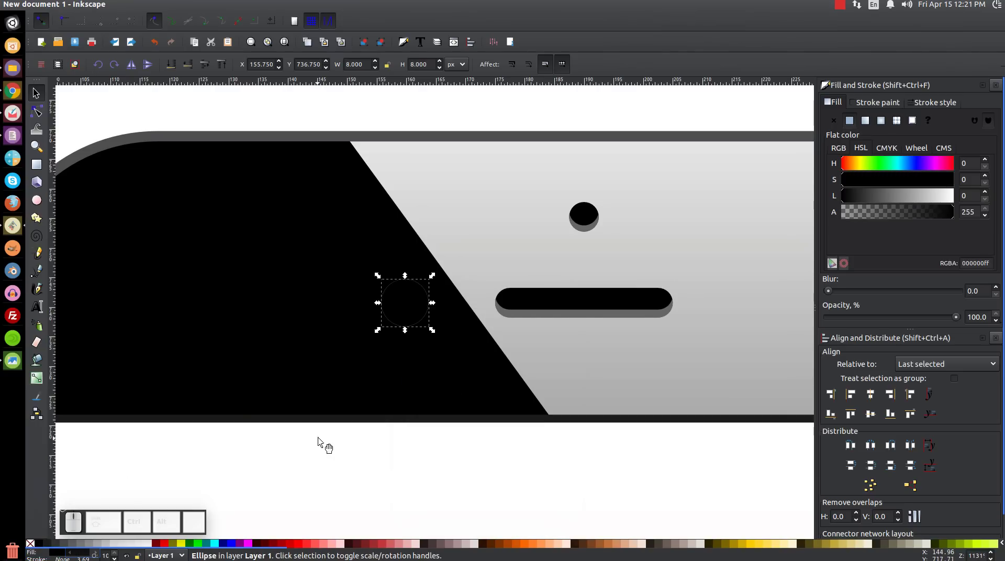
# Step: Shift the black lens copy upward to reveal a light grey crescent shine, then view the whole phone
pyautogui.moveTo(411, 319); pyautogui.dragTo(420, 312)
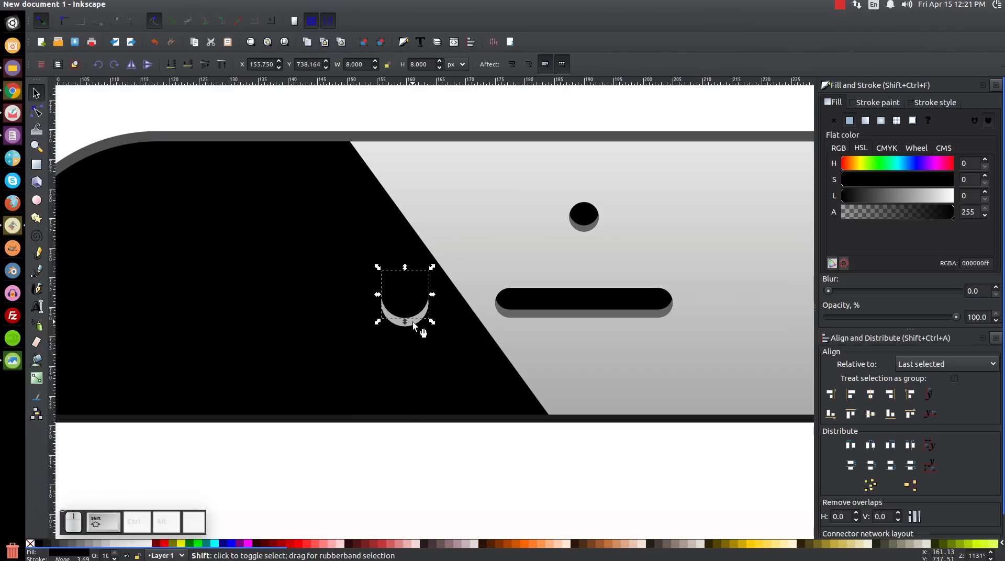
pyautogui.click(420, 329)
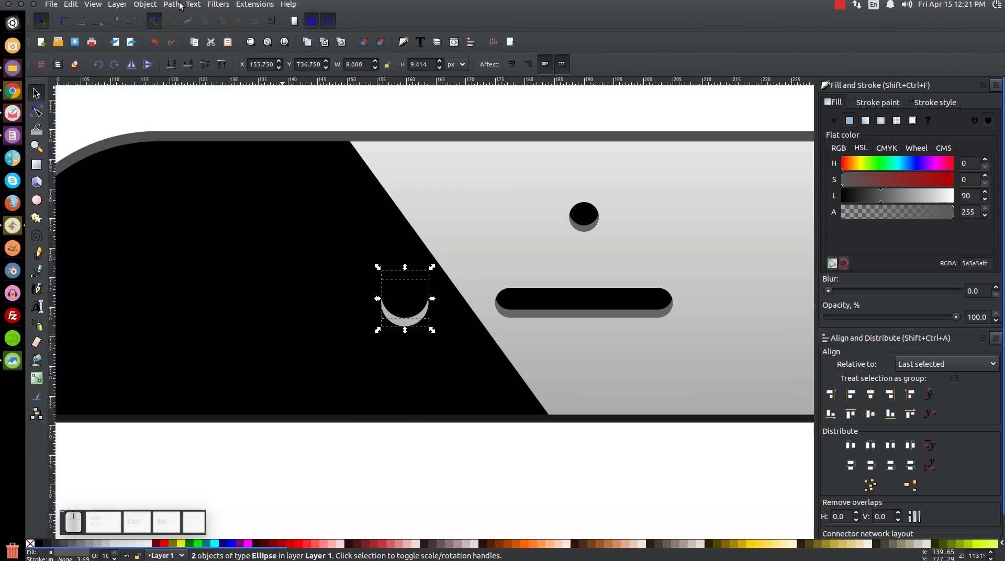
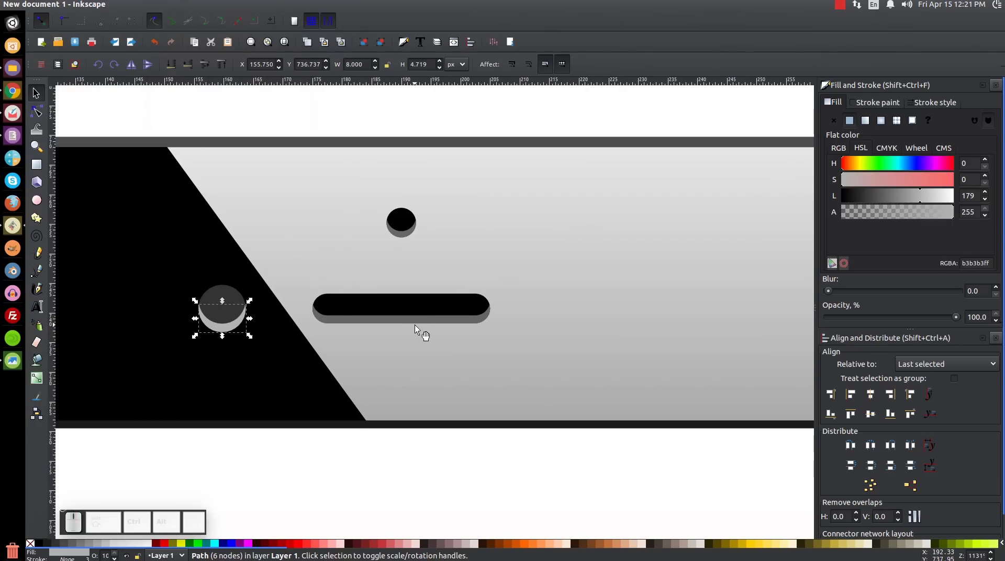
pyautogui.press('1')
pyautogui.click(412, 384)
pyautogui.click(602, 305)
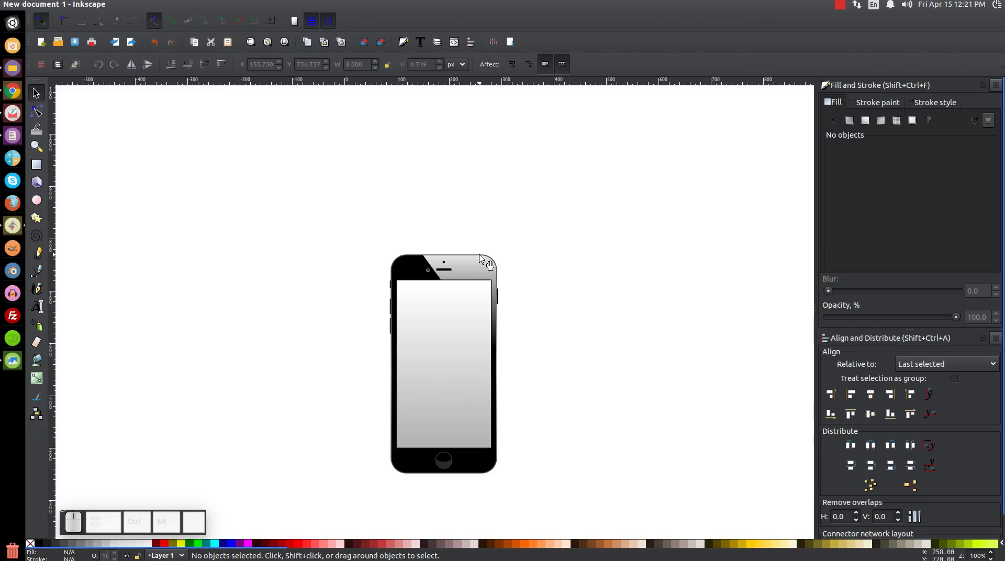
pyautogui.click(519, 369)
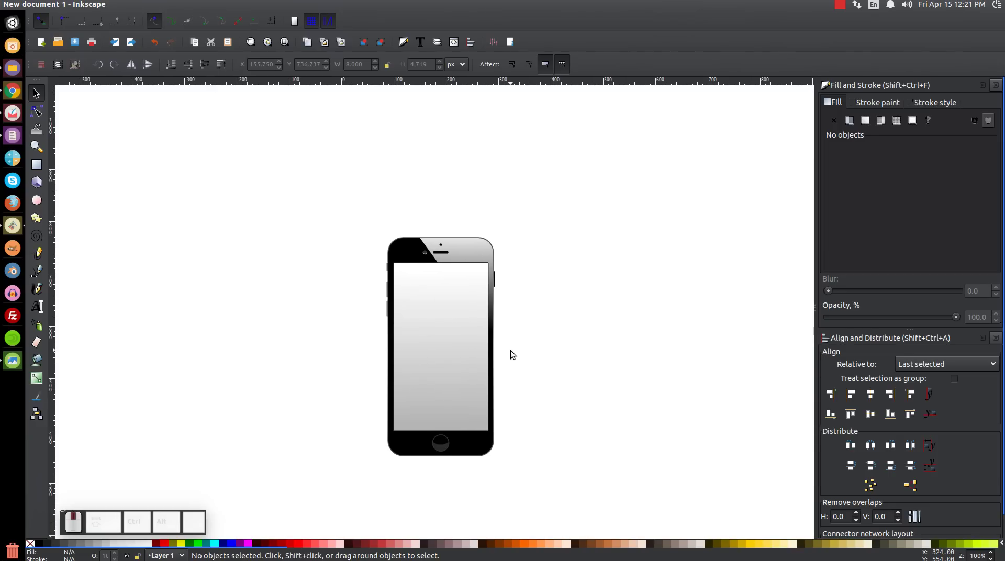